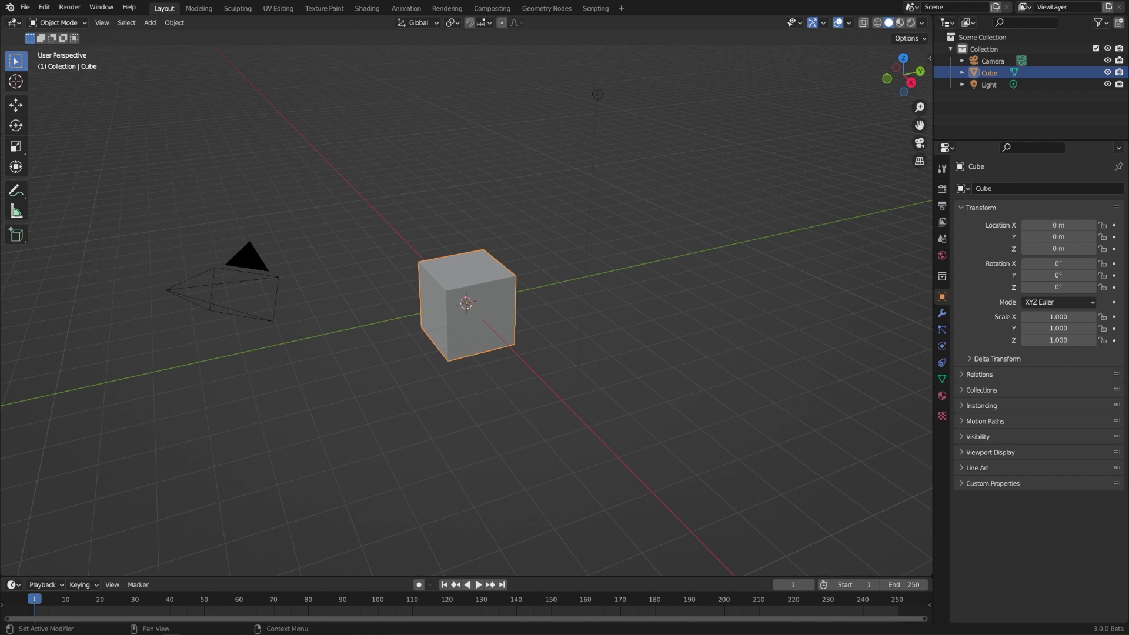
# Delete the original camera from the scene.
pyautogui.middleClick(563, 338)
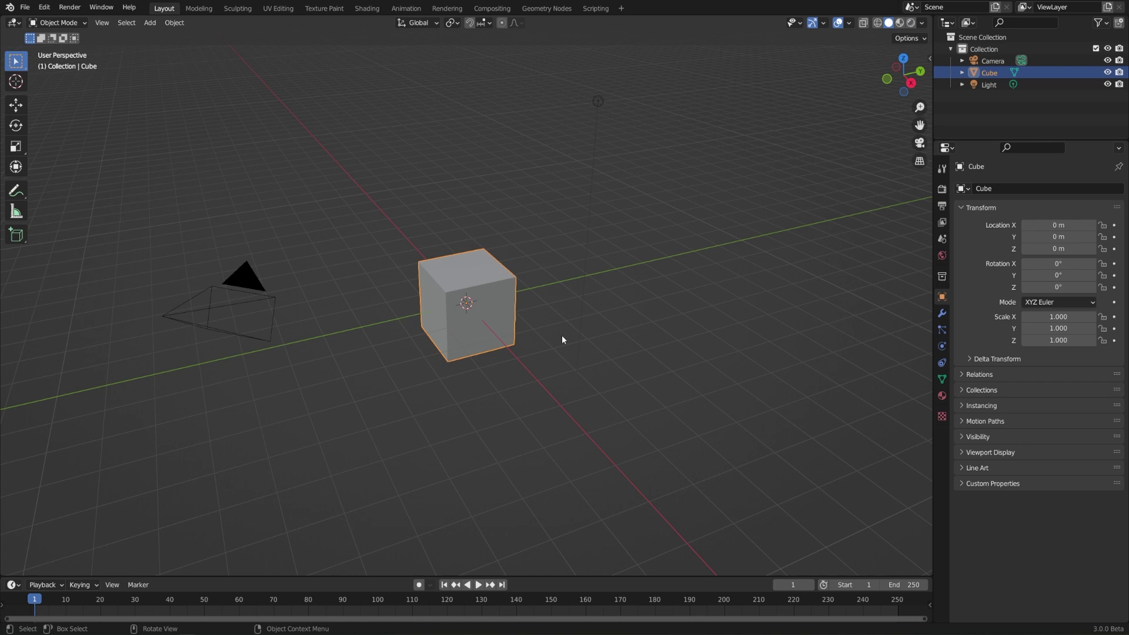
pyautogui.click(80, 11)
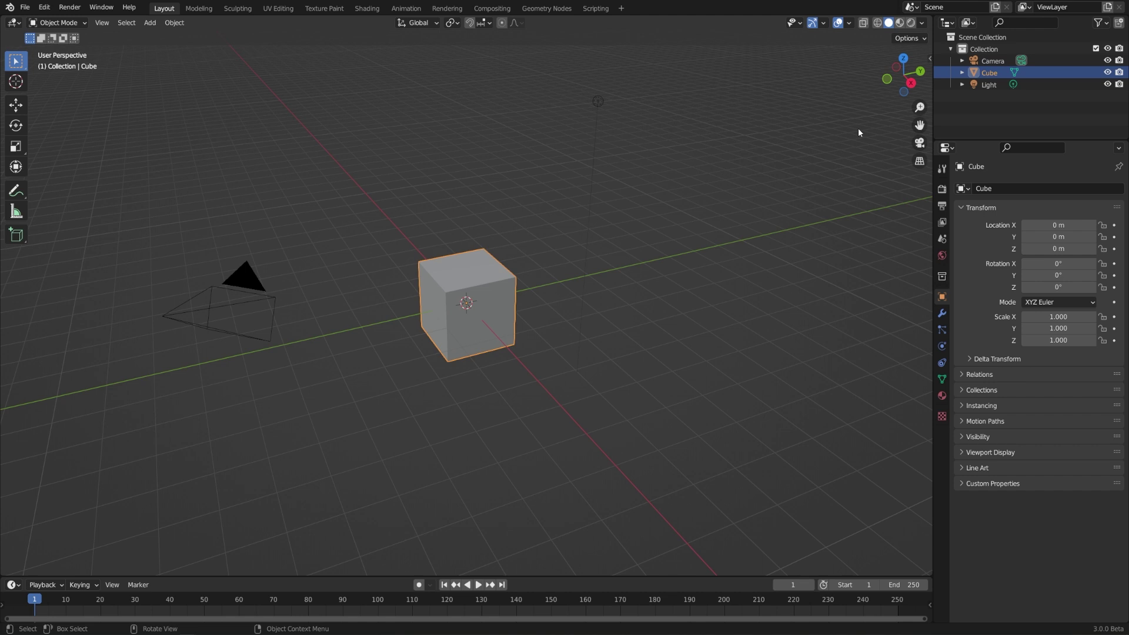
pyautogui.click(238, 273)
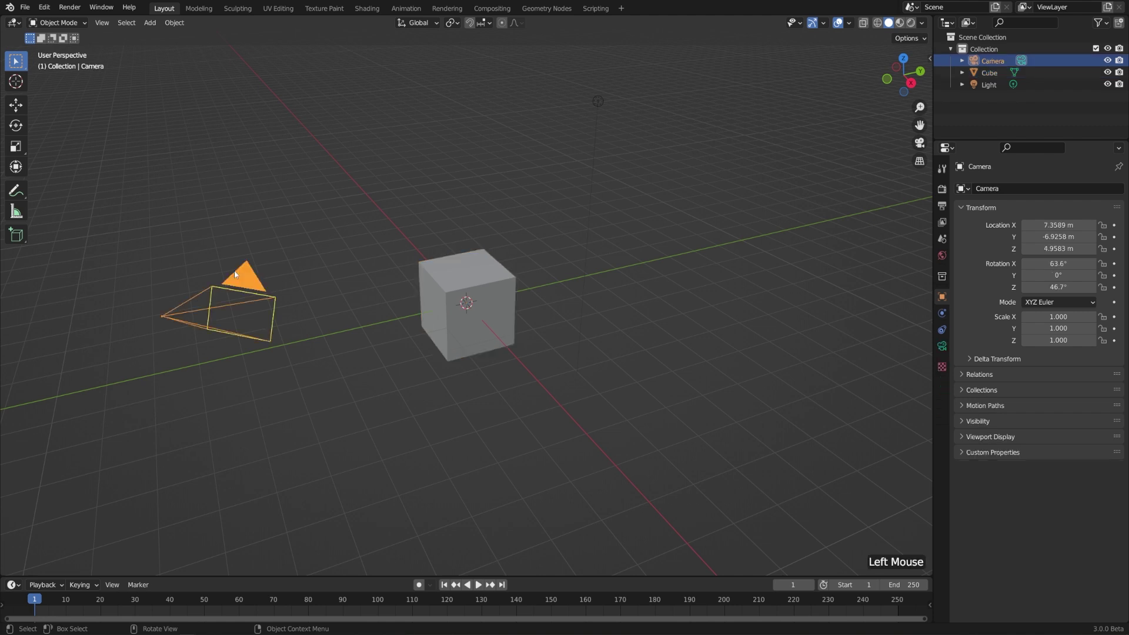
pyautogui.press('Delete')
pyautogui.click(73, 13)
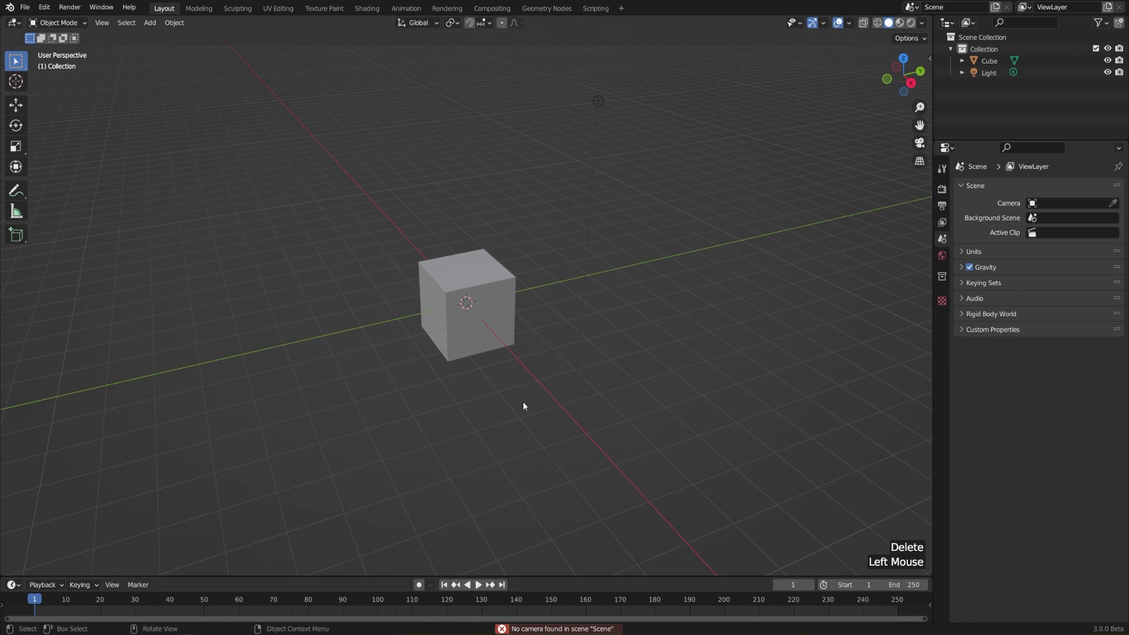
# Add a new camera and move it out beside the cube.
pyautogui.press('shift+a')
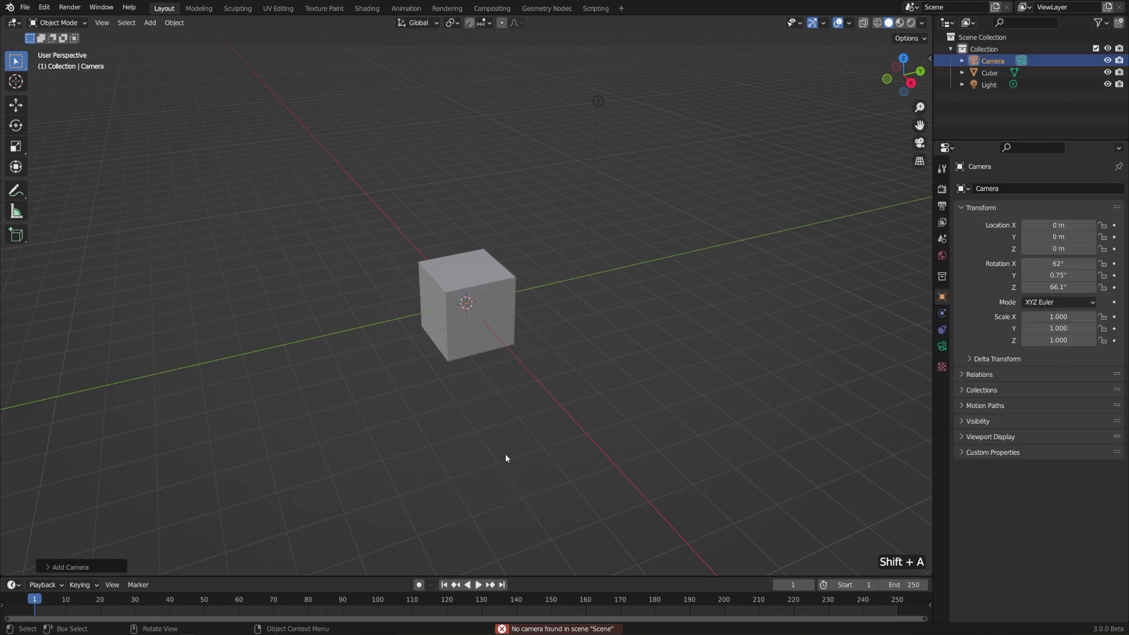
pyautogui.scroll(-3)
pyautogui.middleClick(554, 390)
pyautogui.press('g')
pyautogui.middleClick(462, 315)
pyautogui.press('g')
pyautogui.middleClick(586, 431)
pyautogui.press('g')
pyautogui.middleClick(636, 399)
# Rotate the new camera to face the cube and check it from several angles.
pyautogui.scroll(3)
pyautogui.middleClick(733, 402)
pyautogui.scroll(3)
pyautogui.middleClick(711, 400)
pyautogui.press('r')
pyautogui.middleClick(819, 313)
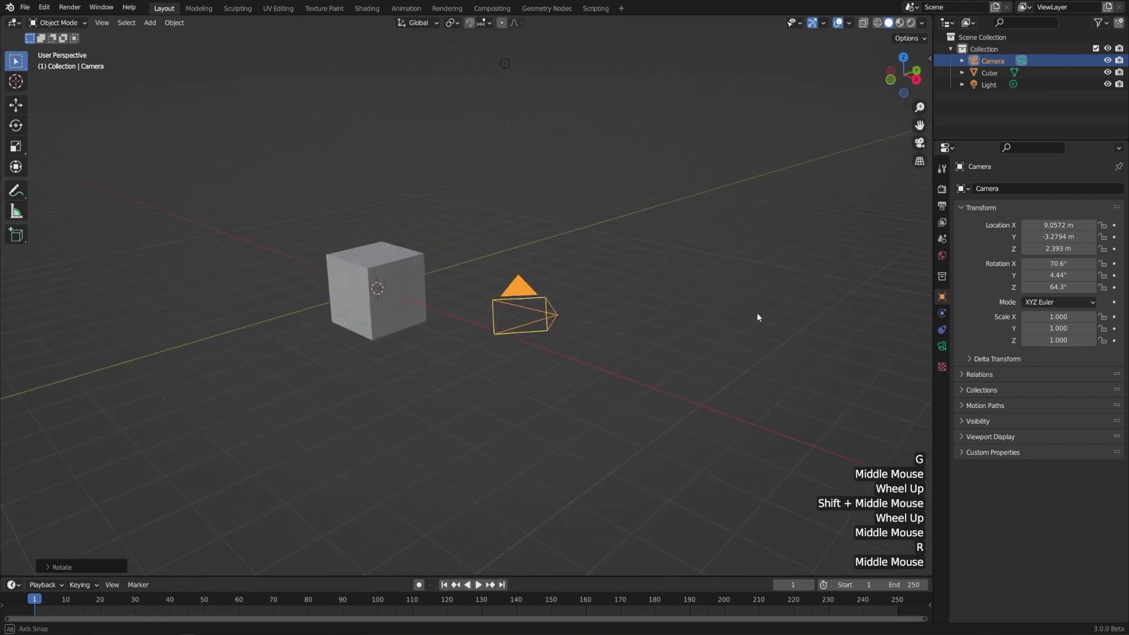
pyautogui.middleClick(598, 347)
pyautogui.scroll(3)
pyautogui.middleClick(760, 345)
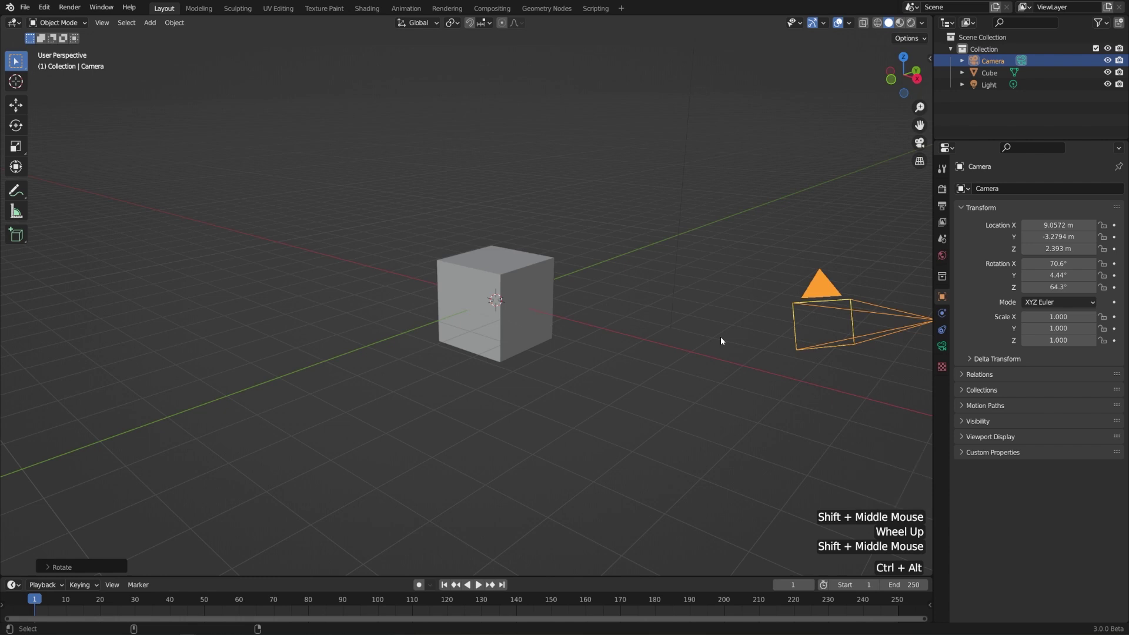
# Navigate the viewport to frame the cube from the opposite side.
pyautogui.press('ctrl+alt+KP_0')
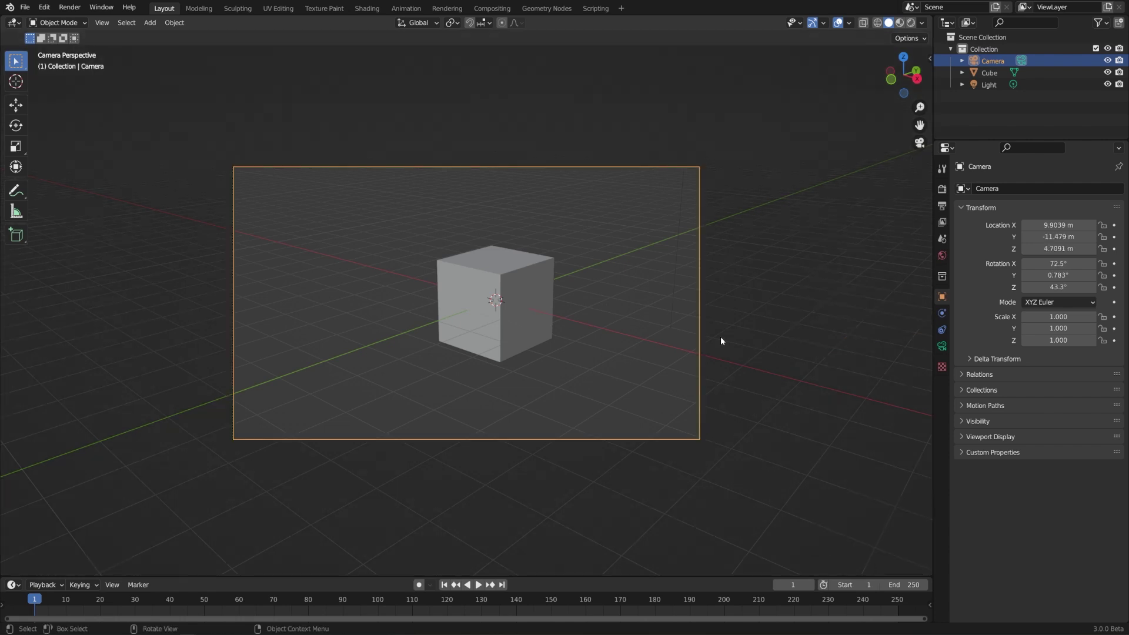
pyautogui.middleClick(723, 360)
pyautogui.scroll(3)
pyautogui.middleClick(762, 372)
pyautogui.scroll(-3)
pyautogui.middleClick(683, 361)
pyautogui.middleClick(650, 339)
pyautogui.middleClick(660, 344)
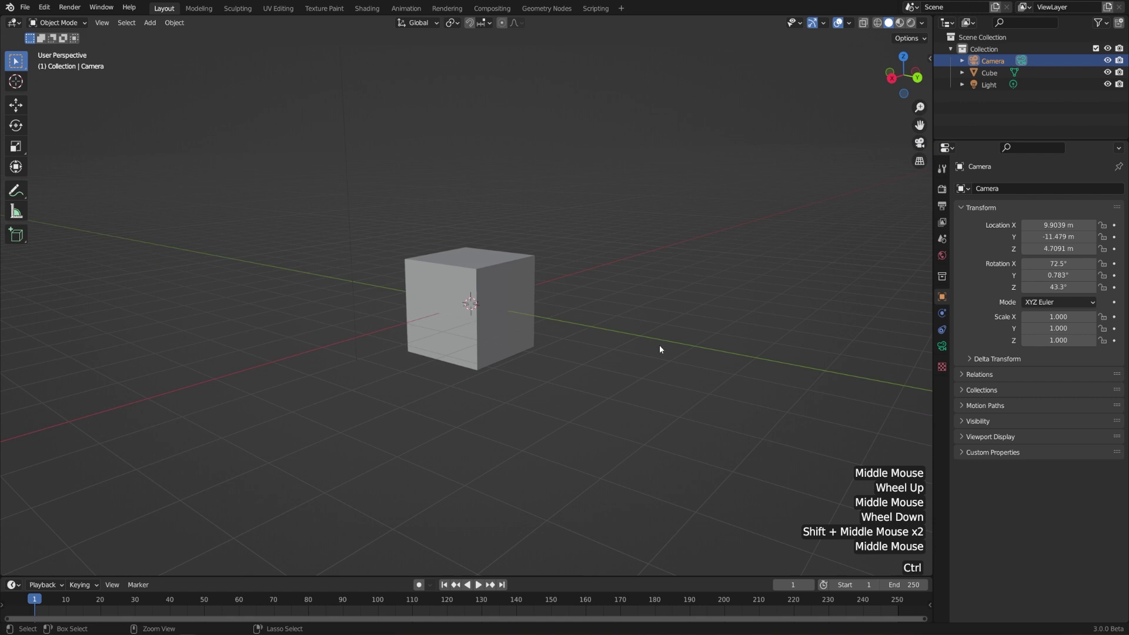
# Snap the active camera to the current viewport angle and look through it.
pyautogui.press('ctrl+alt+KP_0')
pyautogui.scroll(3)
pyautogui.middleClick(711, 340)
pyautogui.click(105, 24)
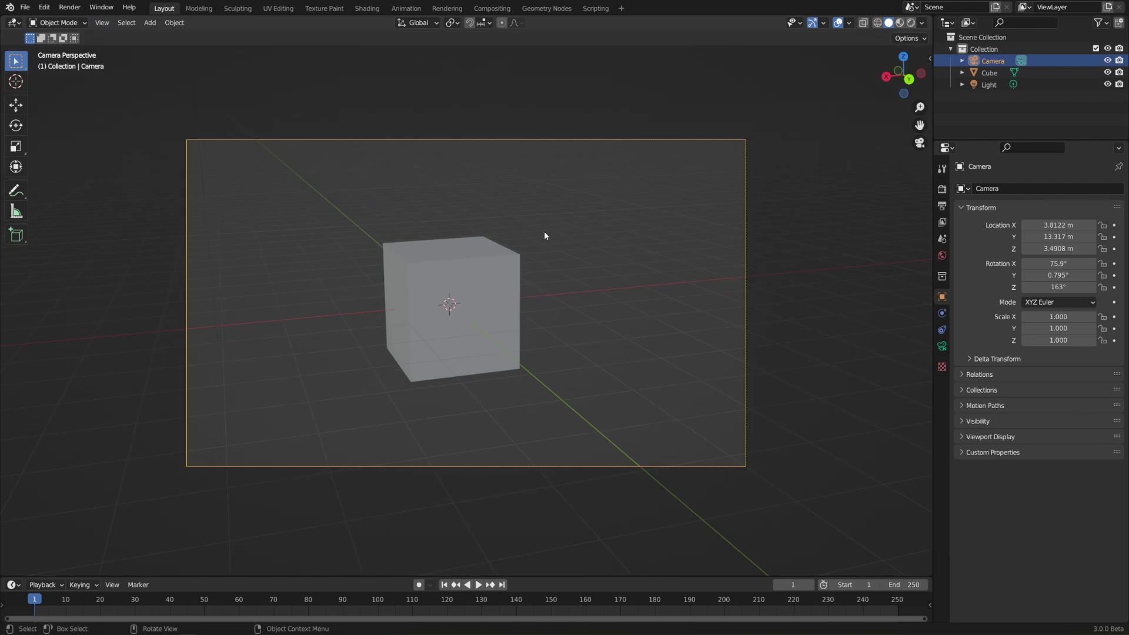
# Nudge the camera sideways and rotate it (trackball, then around Z) until the cube is centred in frame.
pyautogui.click(876, 218)
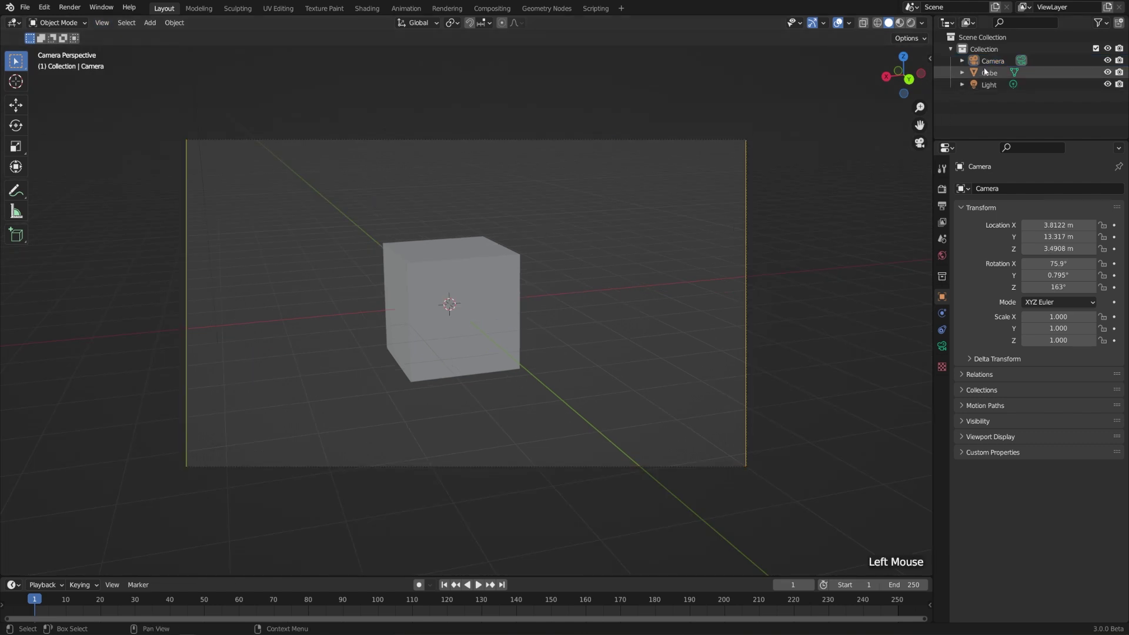
pyautogui.click(1002, 65)
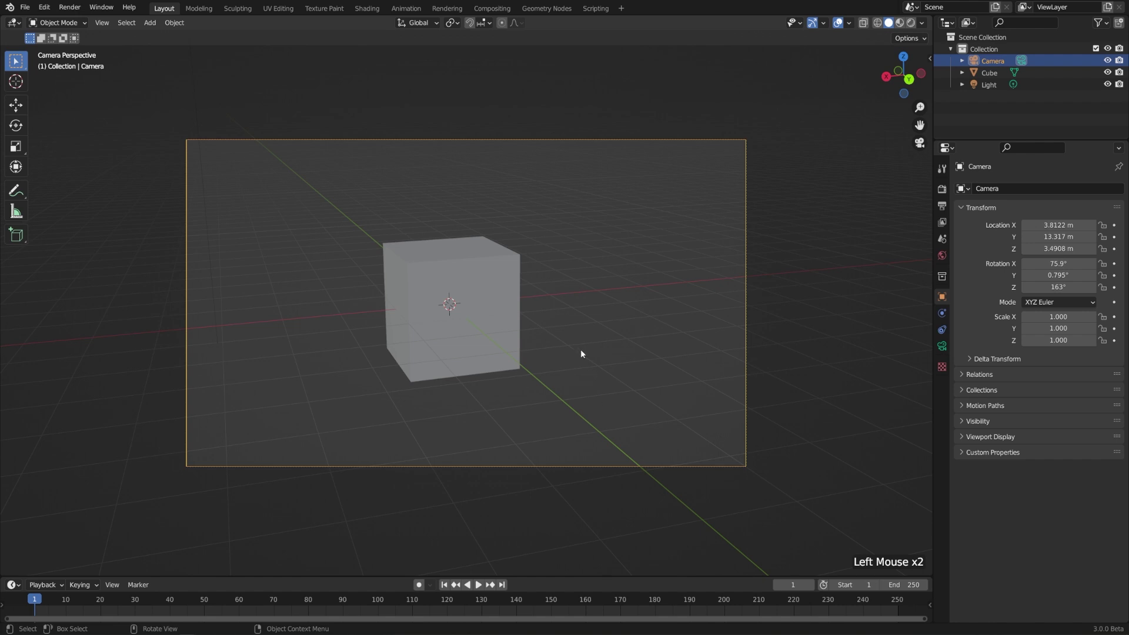
pyautogui.press('g')
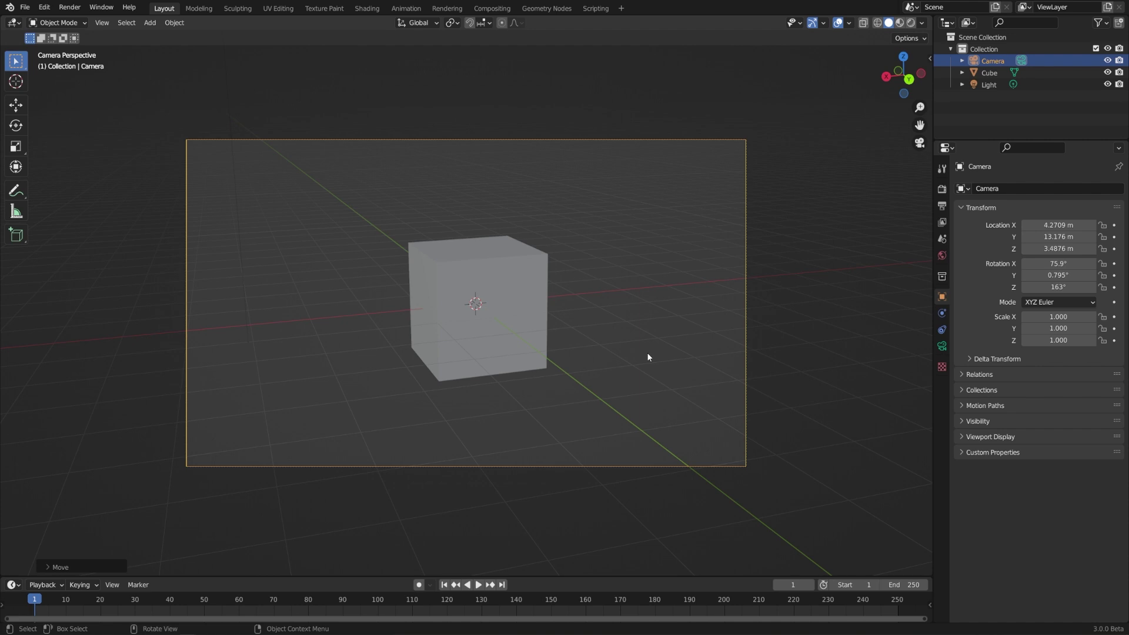
pyautogui.press('r')
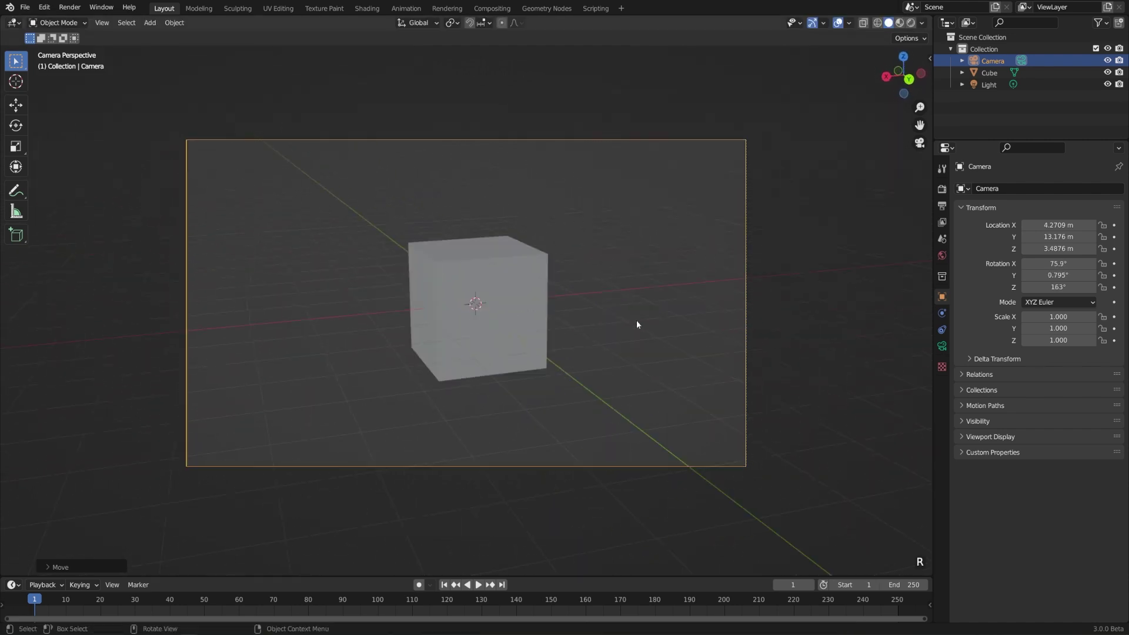
pyautogui.press('r')
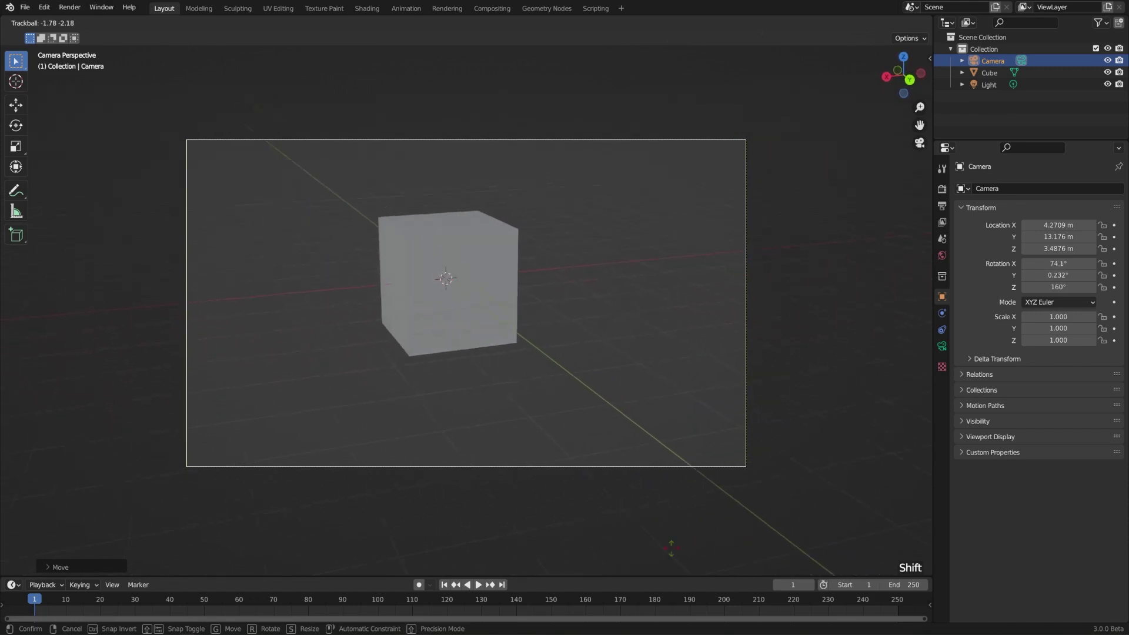
pyautogui.press('r')
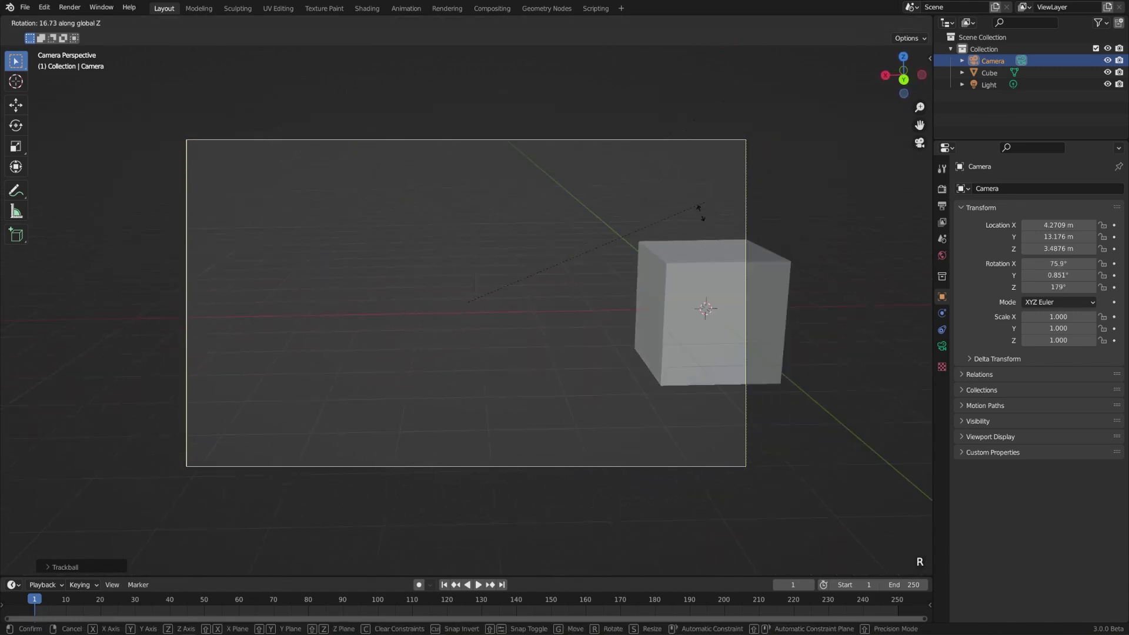
pyautogui.press('r')
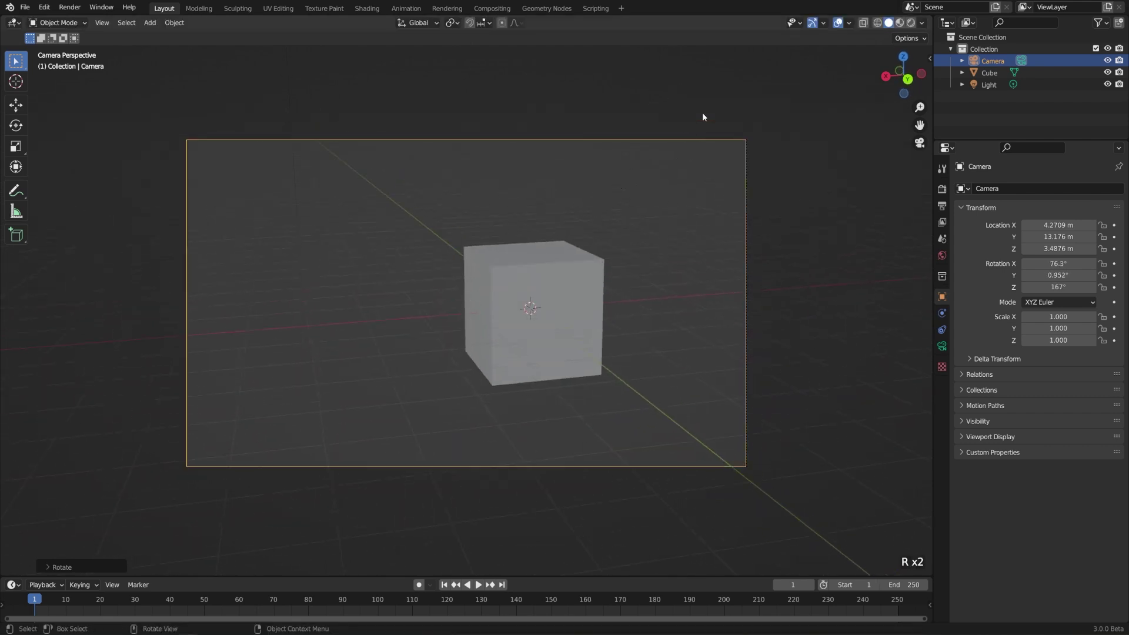
# Zoom the view in on the cube while settling the camera placement.
pyautogui.scroll(3)
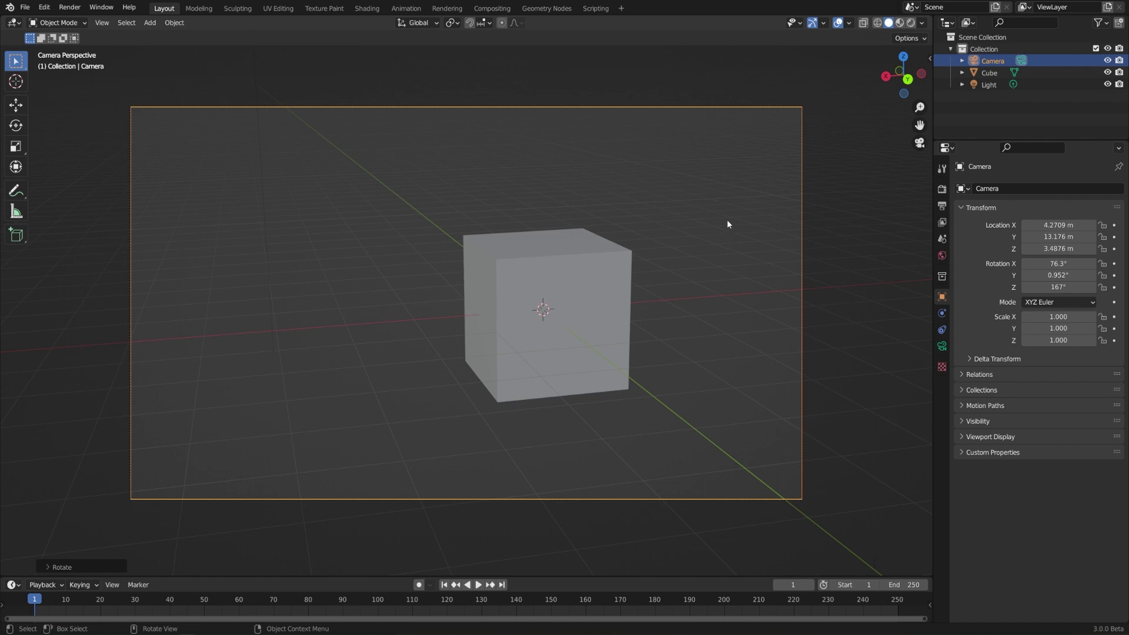
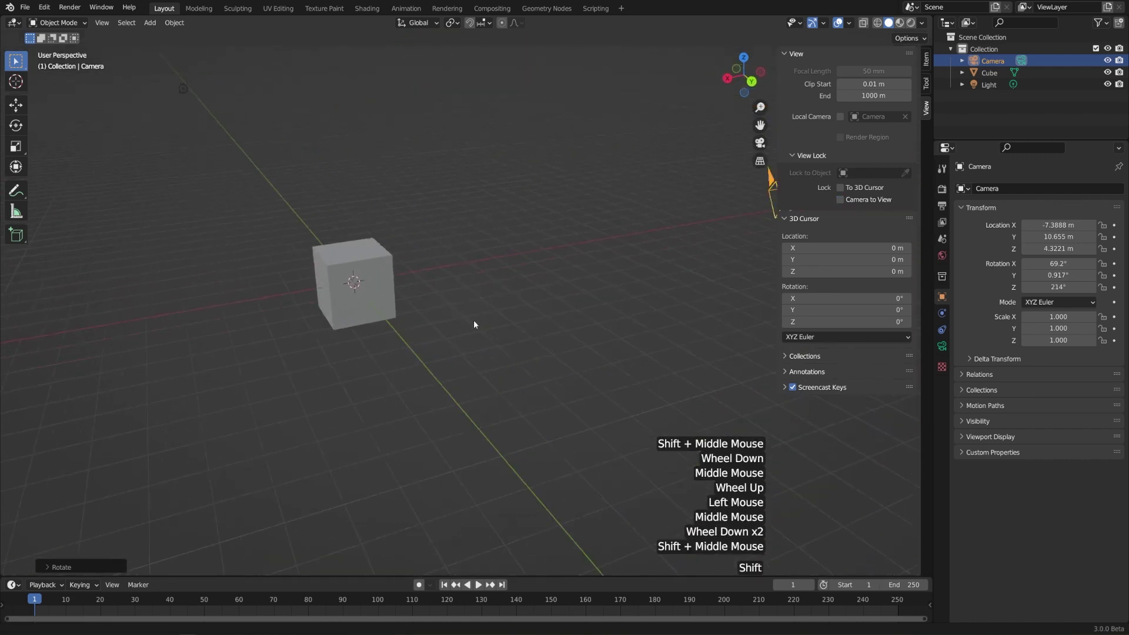
# Hide the sidebar and orbit out to see the cube and camera from outside.
pyautogui.press('n')
pyautogui.middleClick(516, 325)
pyautogui.scroll(-3)
pyautogui.middleClick(603, 312)
pyautogui.middleClick(645, 287)
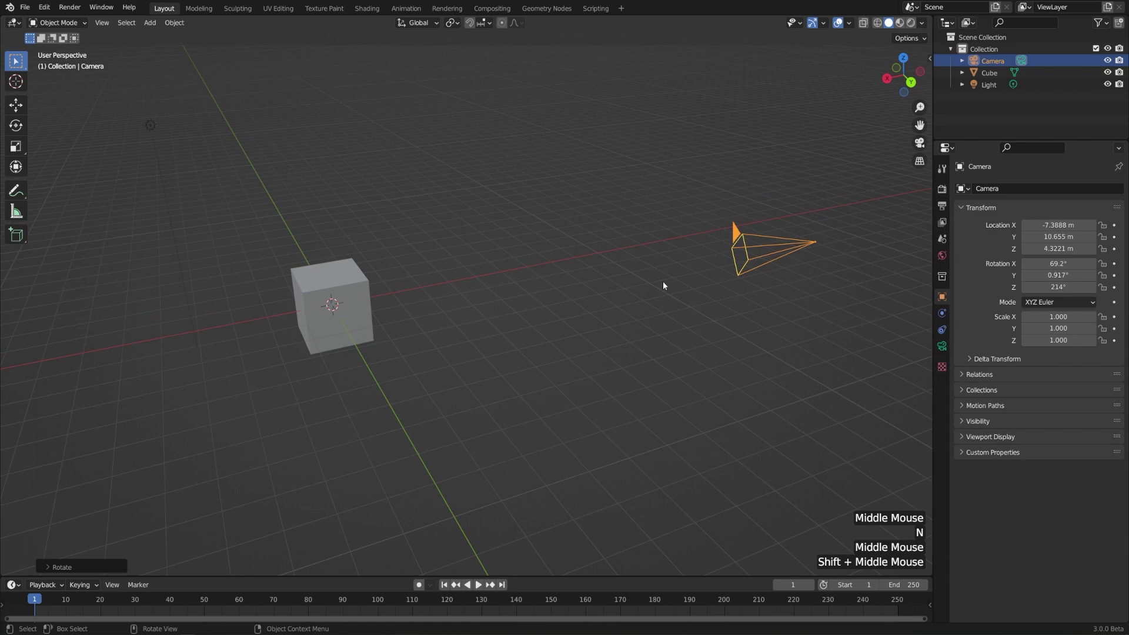
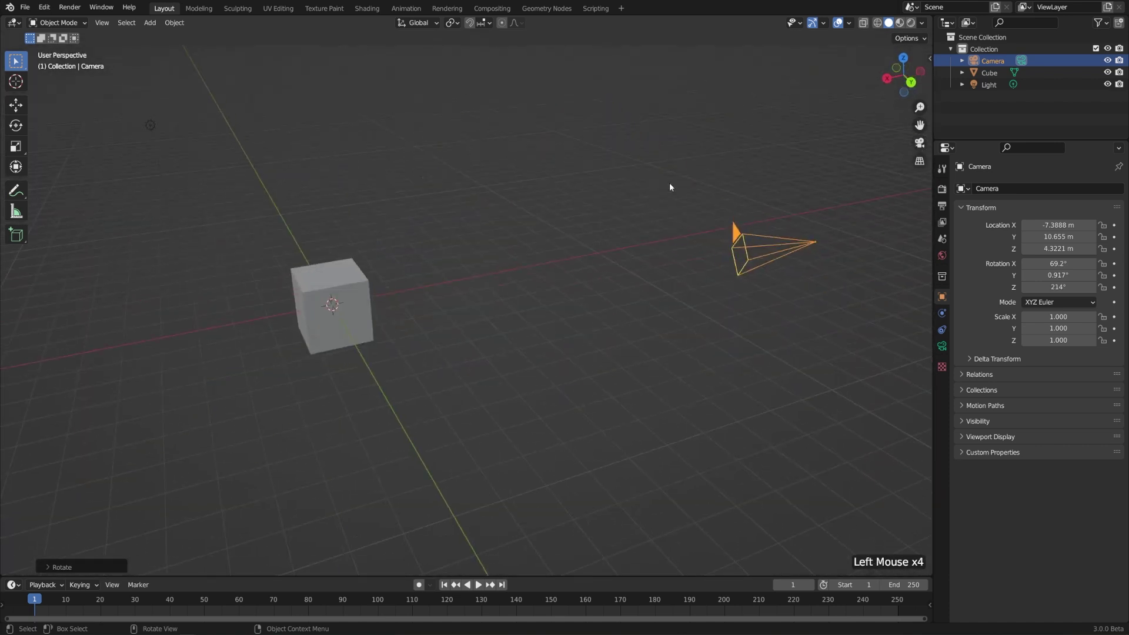
# Toggle between camera view and free perspective, then dismiss the view menu.
pyautogui.press('KP_0')
pyautogui.press('KP_0')
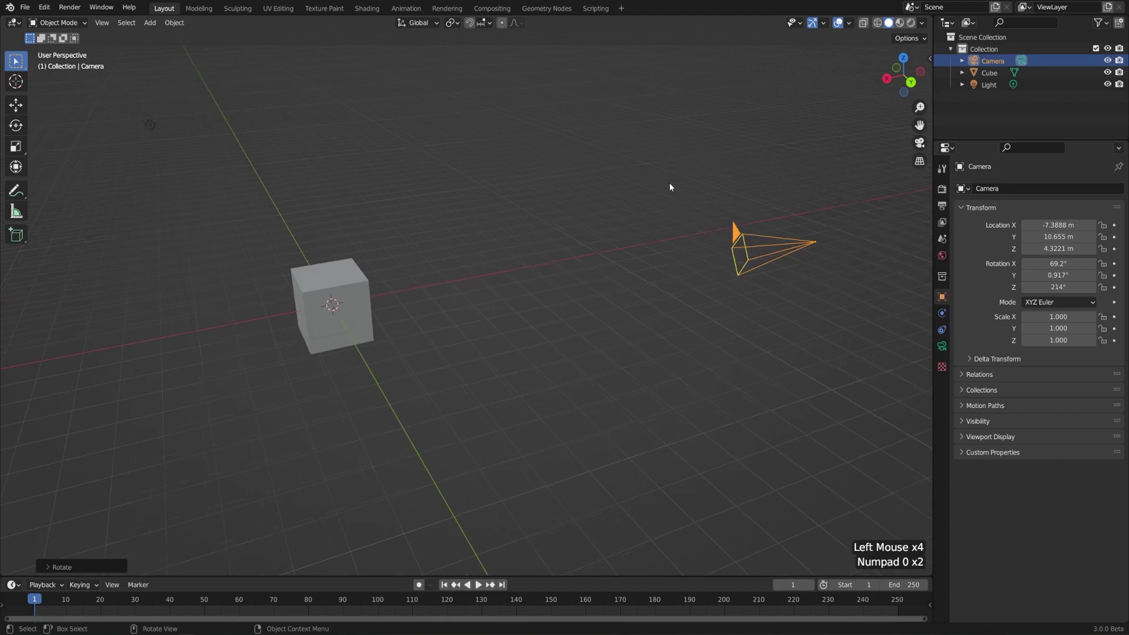
pyautogui.press('KP_0')
pyautogui.press('KP_0')
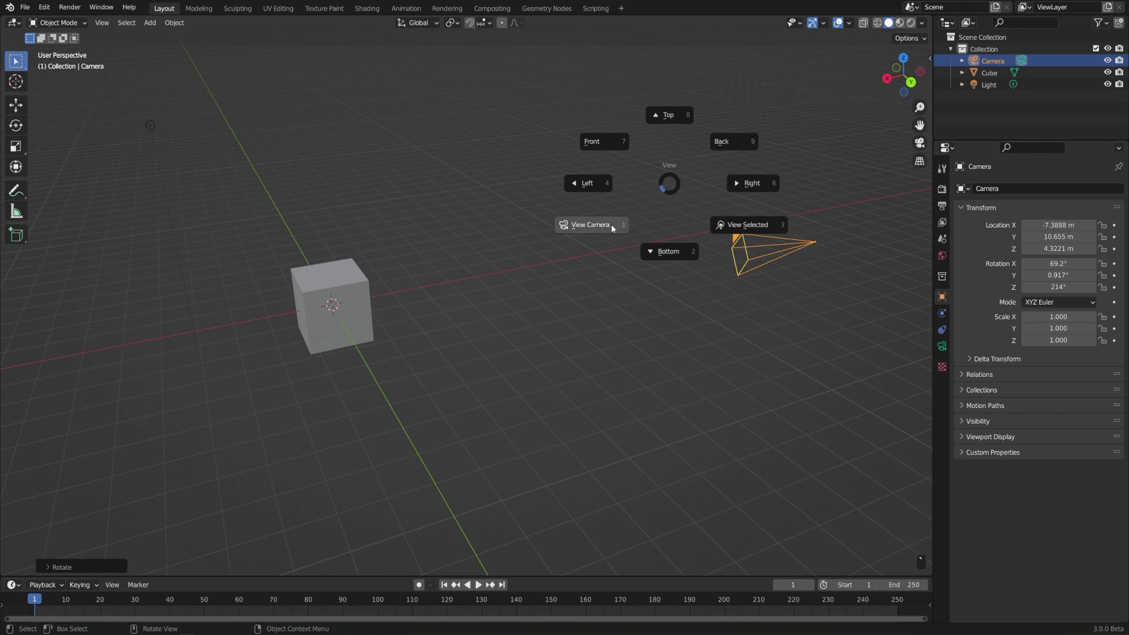
pyautogui.press('Escape')
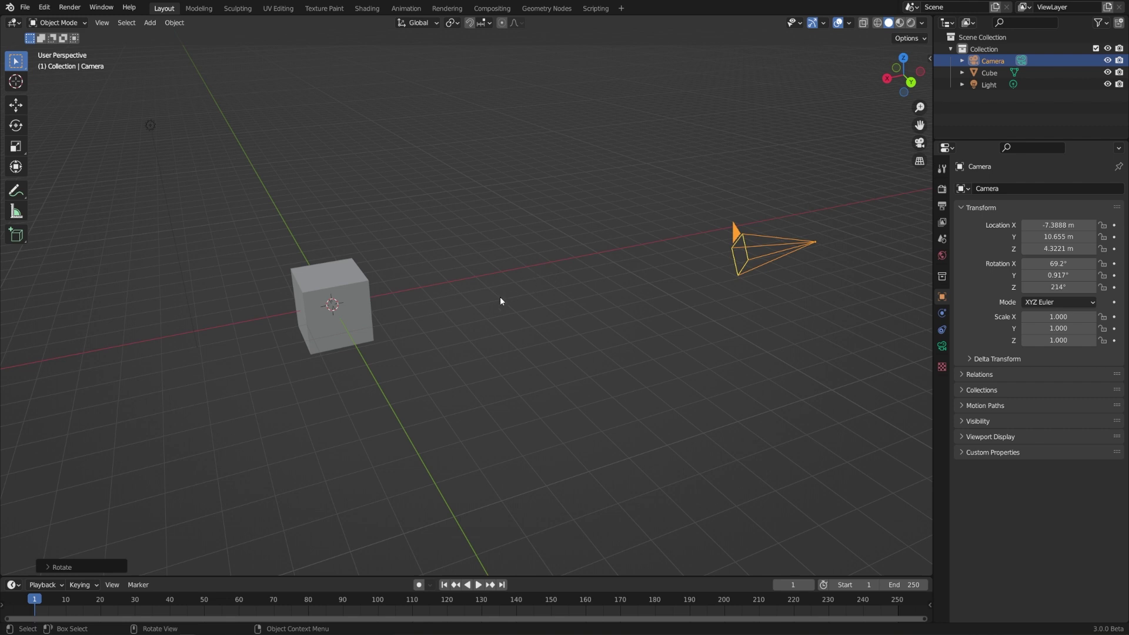
# Create a second camera and move it to the other side of the cube.
pyautogui.middleClick(497, 308)
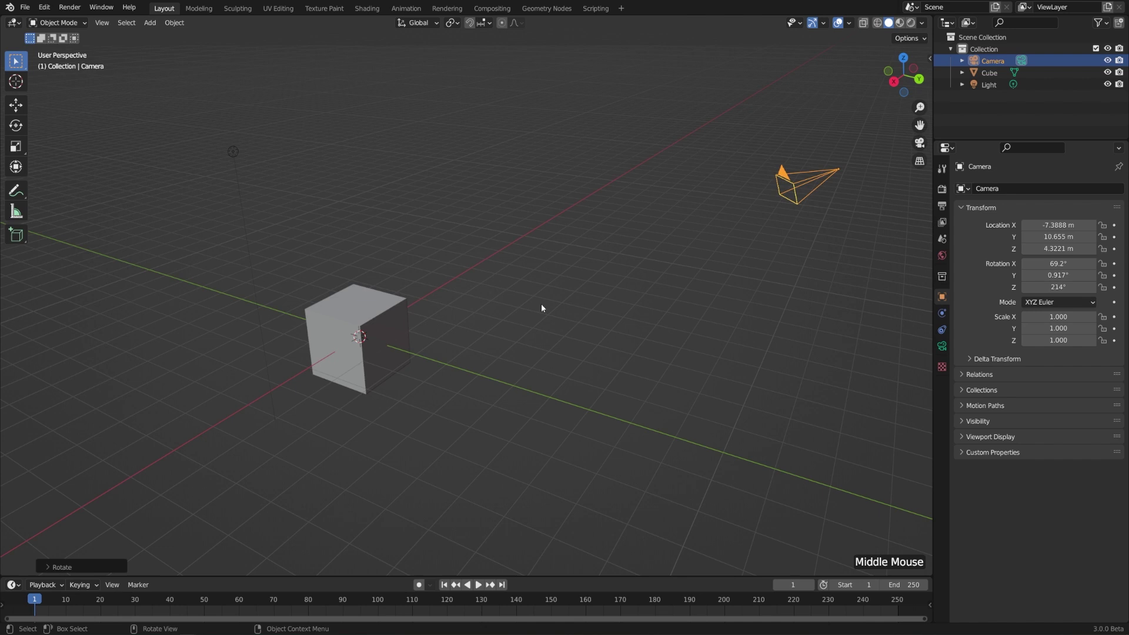
pyautogui.middleClick(557, 306)
pyautogui.press('shift+a')
pyautogui.scroll(-3)
pyautogui.middleClick(558, 350)
pyautogui.press('g')
pyautogui.middleClick(320, 263)
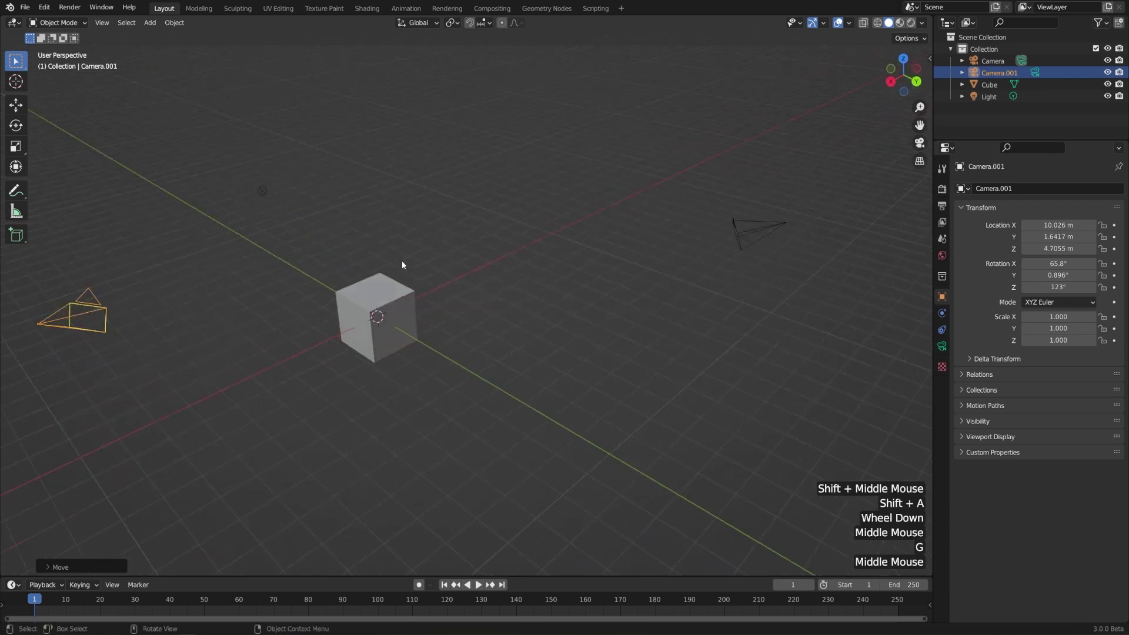
# Compare the two camera views, then orbit out to show both cameras around the cube.
pyautogui.press('KP_0')
pyautogui.press('KP_0')
pyautogui.press('KP_0')
pyautogui.press('KP_0')
pyautogui.middleClick(419, 263)
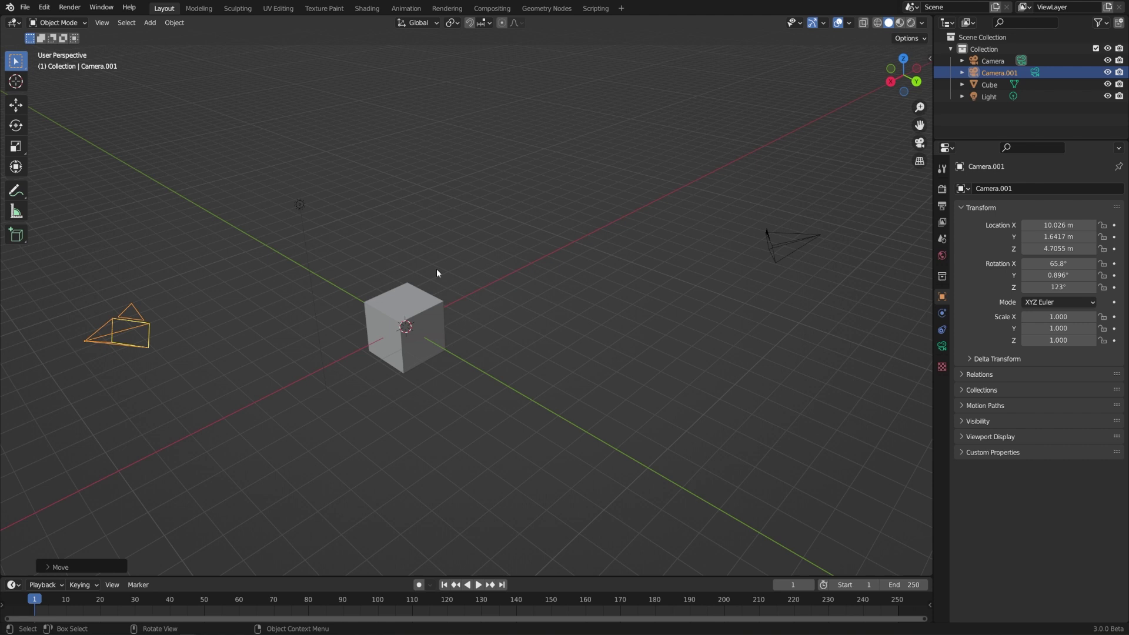
# In Scene properties try Camera.001 as scene camera, then set it back to Camera and confirm through the view.
pyautogui.click(950, 245)
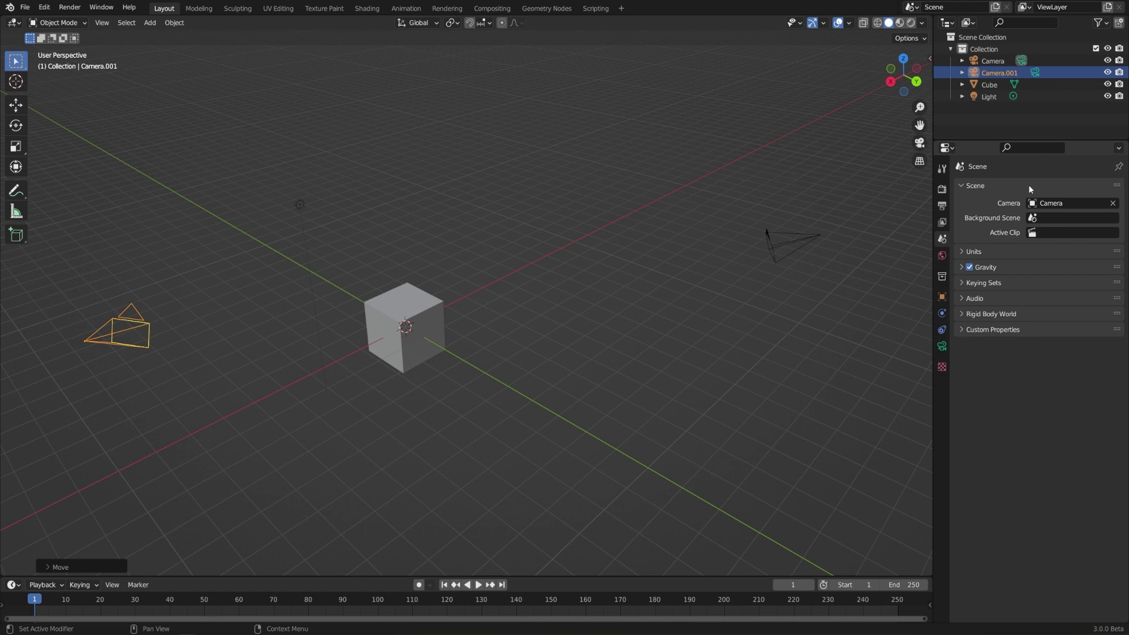
pyautogui.click(1057, 205)
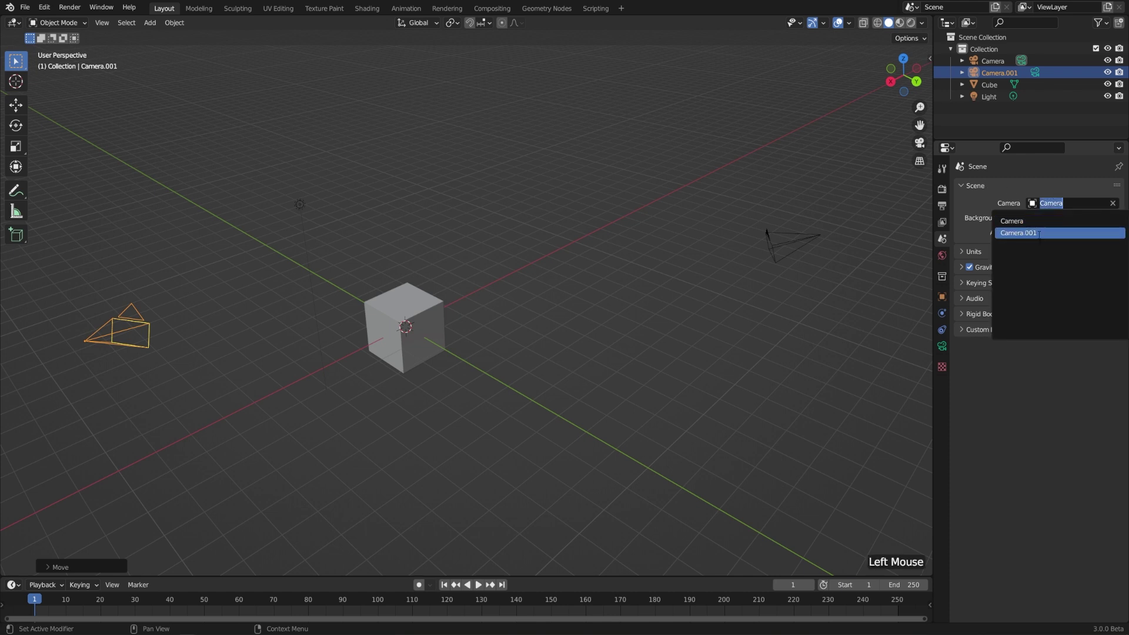
pyautogui.middleClick(690, 368)
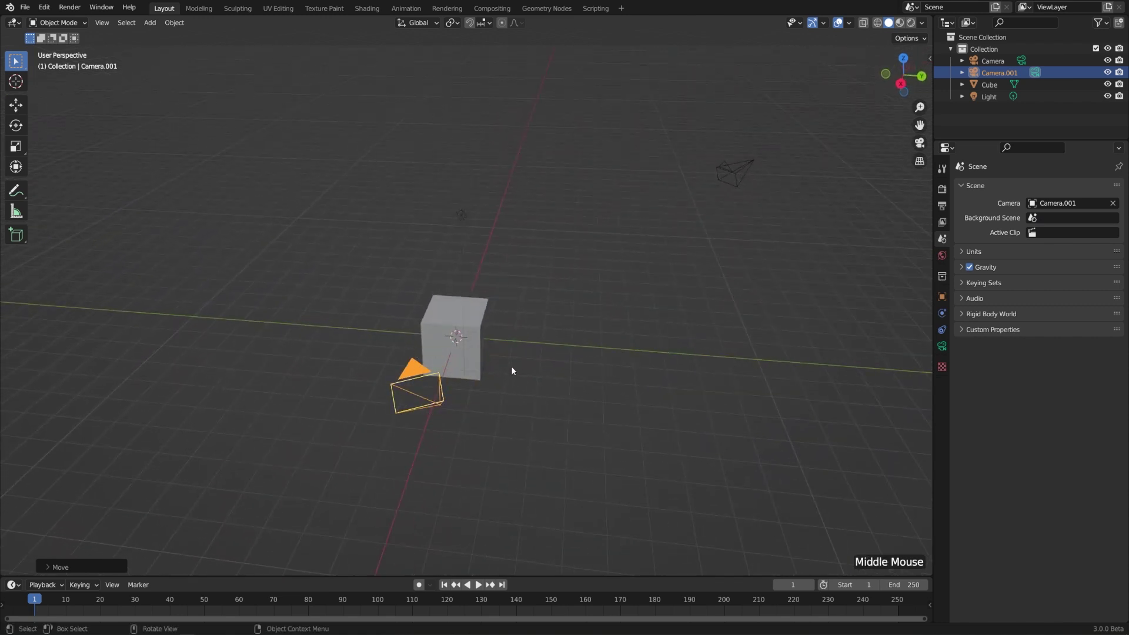
pyautogui.click(1056, 206)
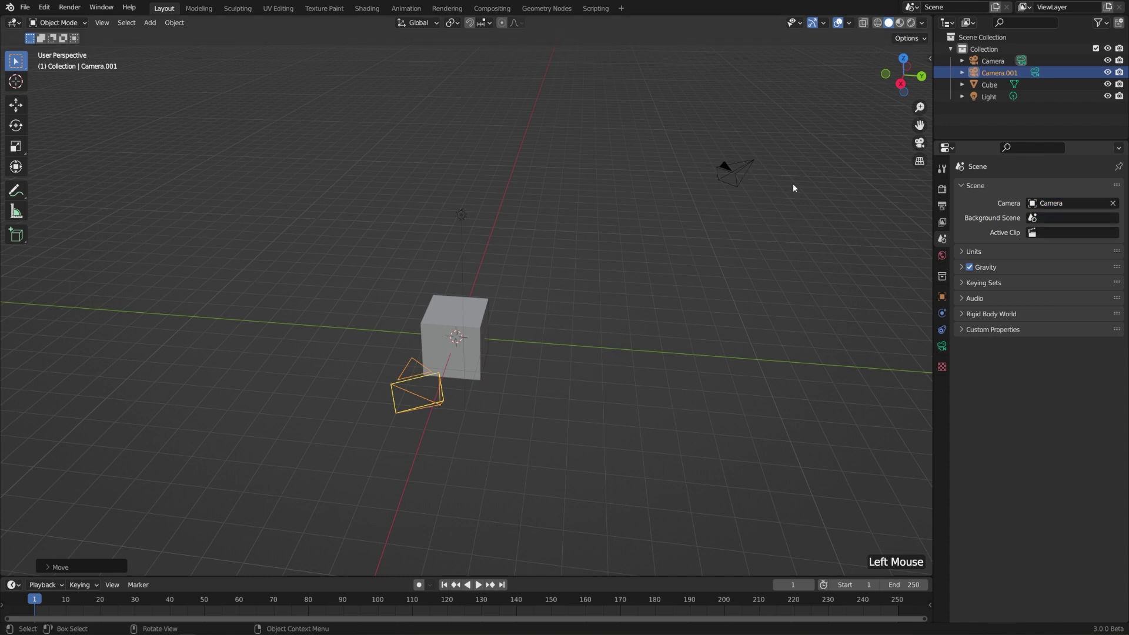
pyautogui.press('ctrl+KP_0')
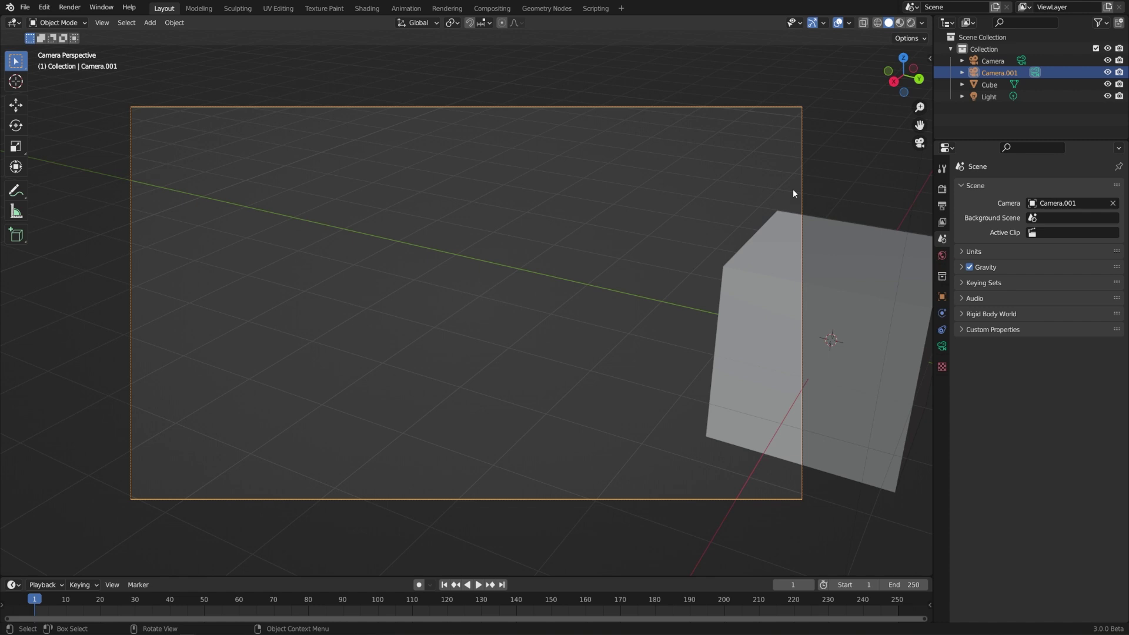
pyautogui.press('KP_0')
# Check the camera view once more and select the extra Camera.001.
pyautogui.click(732, 175)
pyautogui.middleClick(743, 237)
pyautogui.press('KP_0')
pyautogui.press('KP_0')
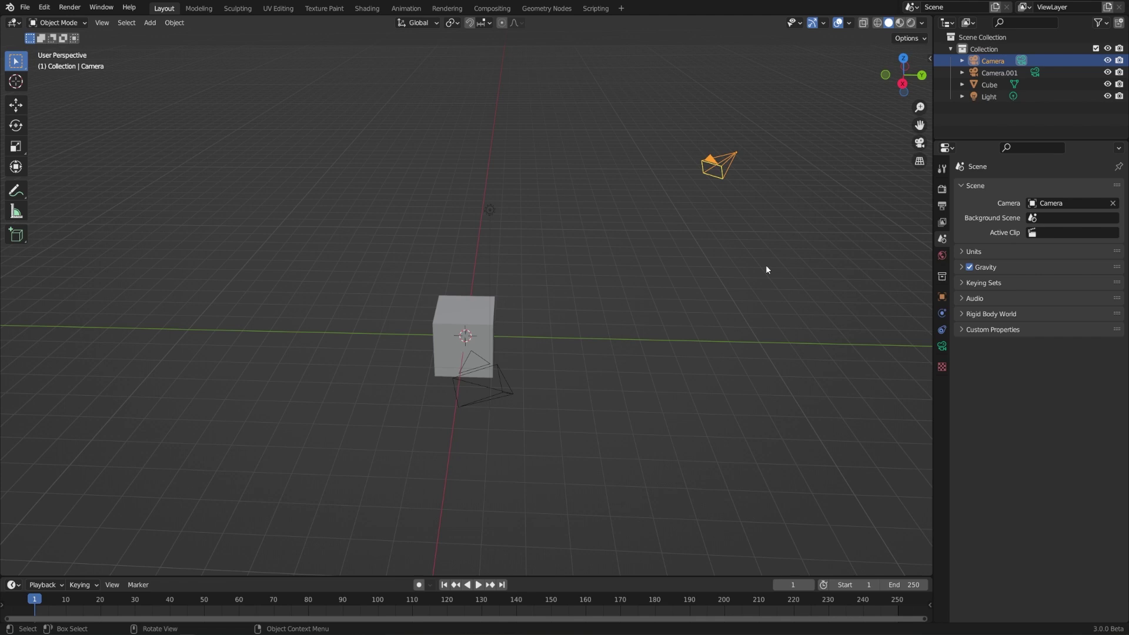
pyautogui.click(769, 270)
# Delete Camera.001 so only the original camera, cube and light remain.
pyautogui.press('Delete')
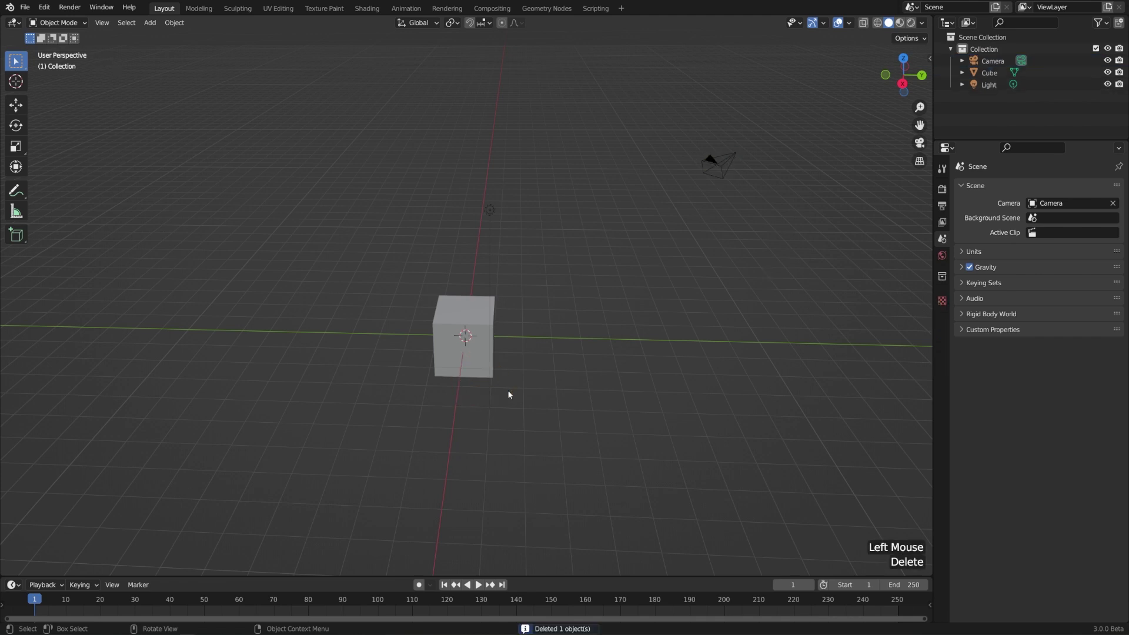
pyautogui.middleClick(543, 434)
pyautogui.scroll(3)
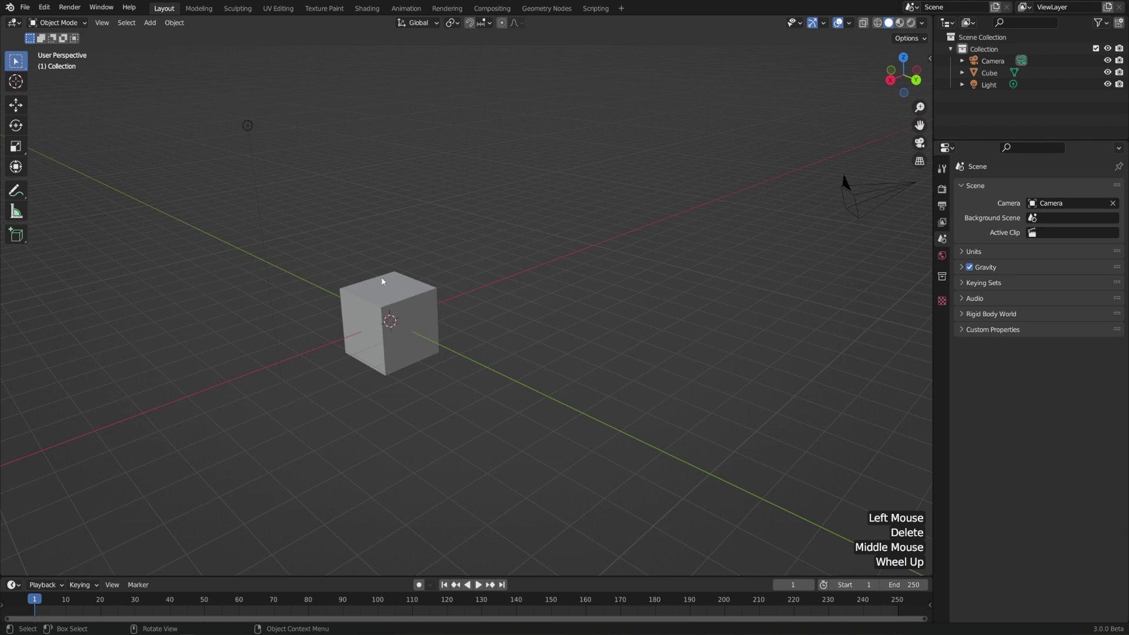
pyautogui.click(106, 25)
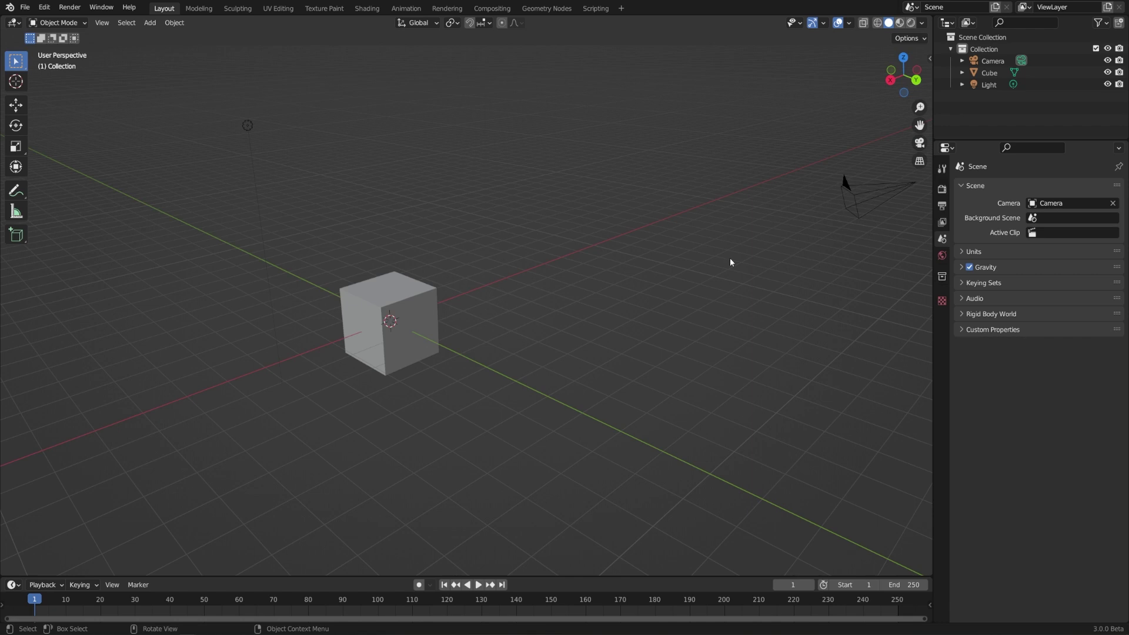
# Orbit around the cube to inspect the remaining camera setup.
pyautogui.middleClick(440, 351)
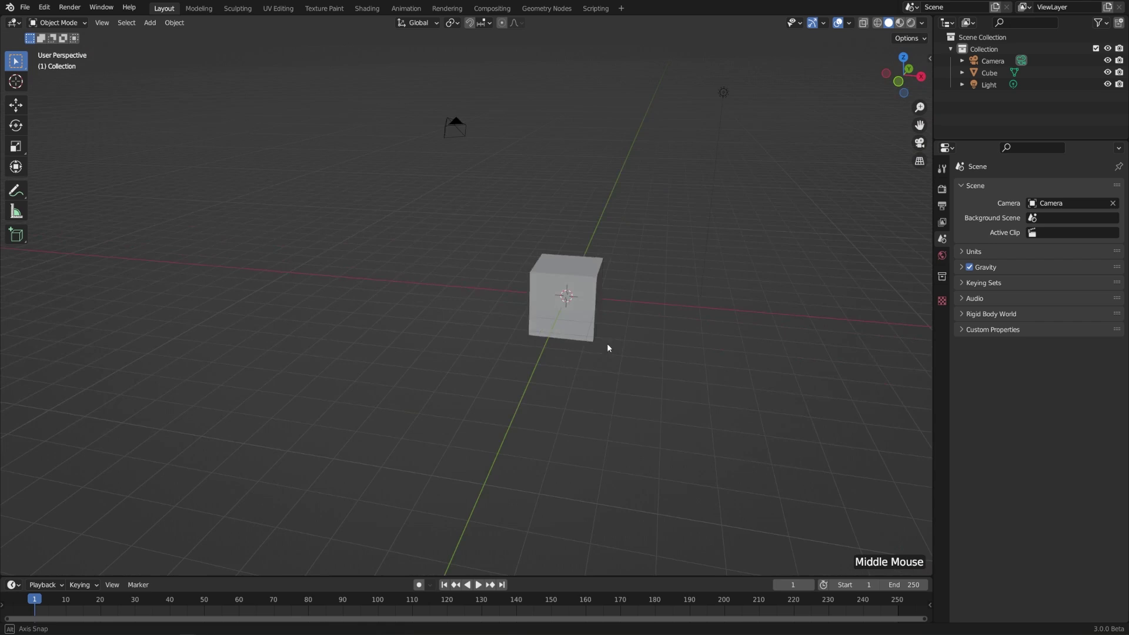
pyautogui.middleClick(676, 315)
pyautogui.scroll(3)
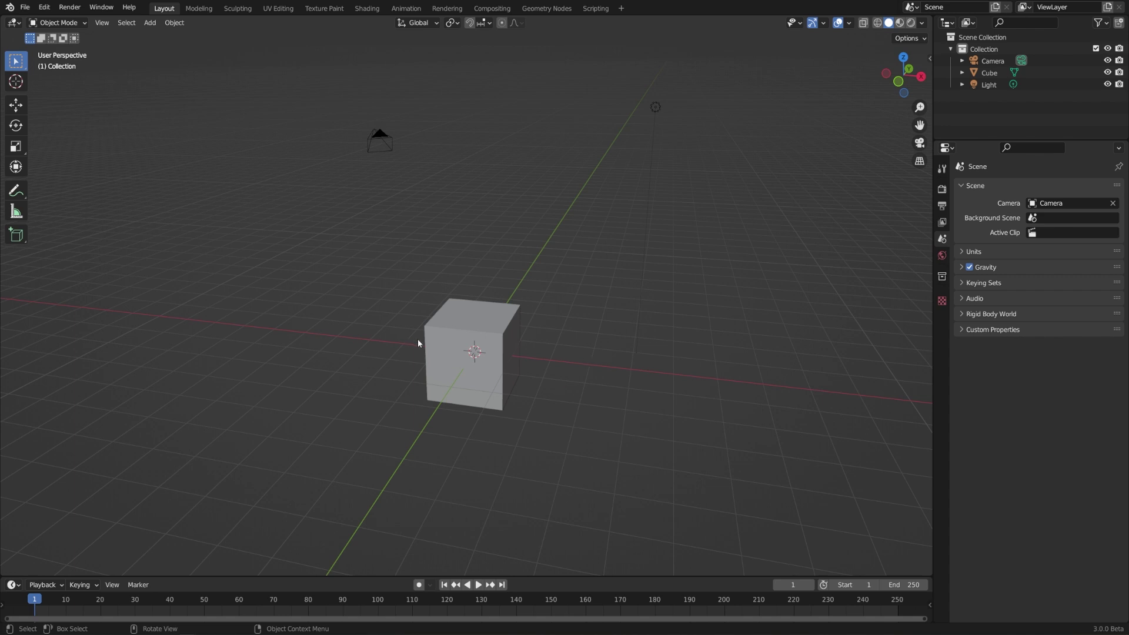
pyautogui.middleClick(463, 356)
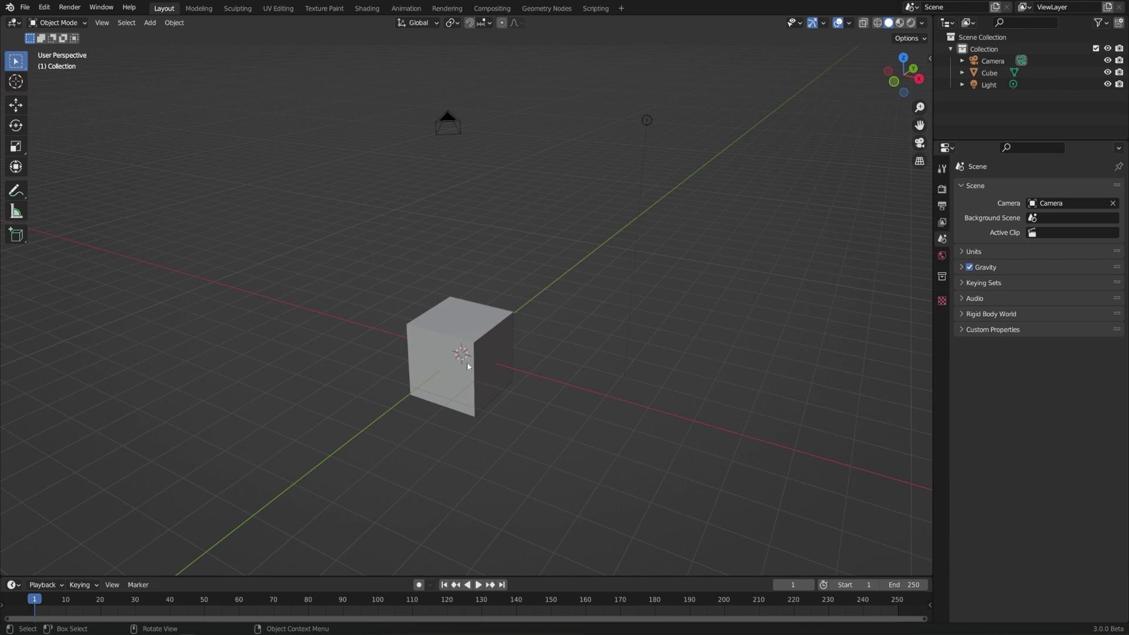
pyautogui.middleClick(597, 377)
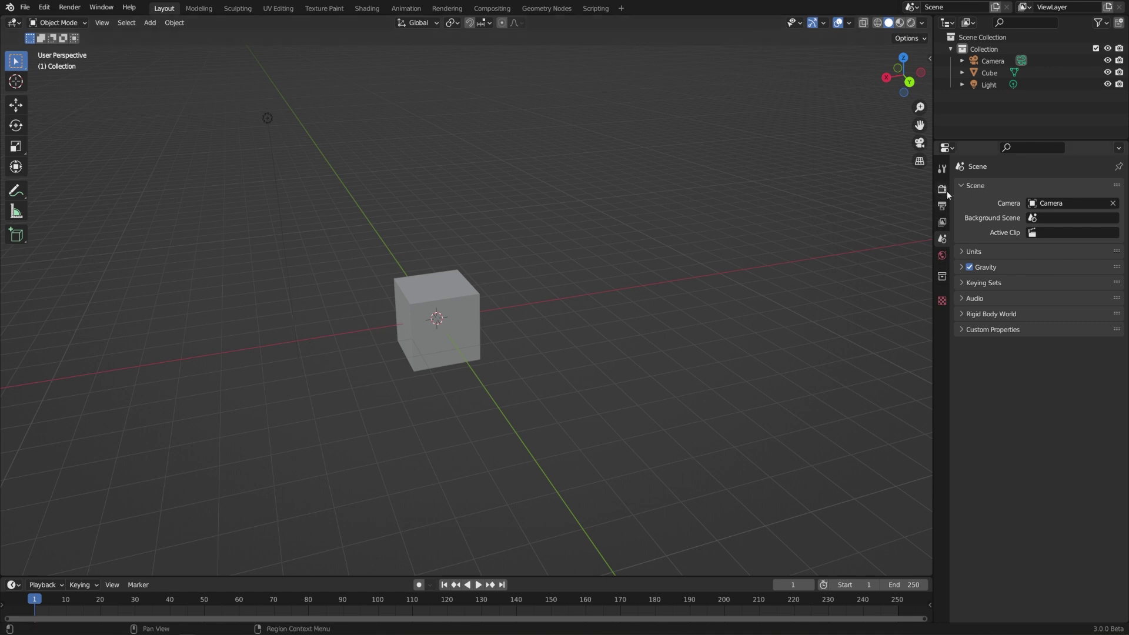
# Show Render Properties, then bring up File > Open Recent with game_device_preview.blend listed.
pyautogui.click(942, 194)
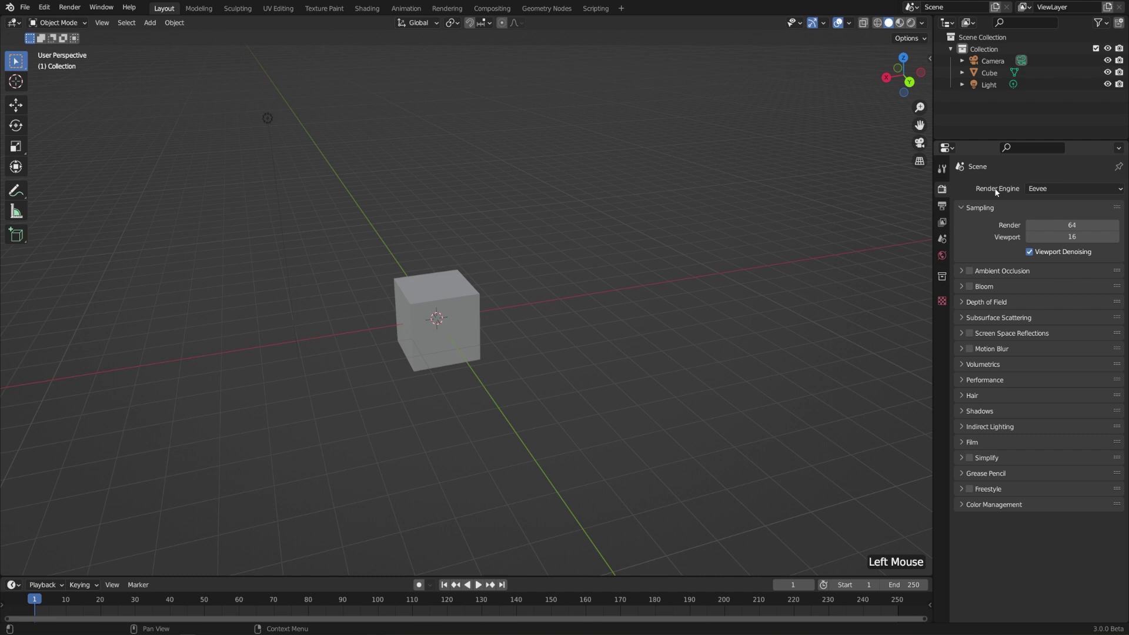
pyautogui.click(1059, 193)
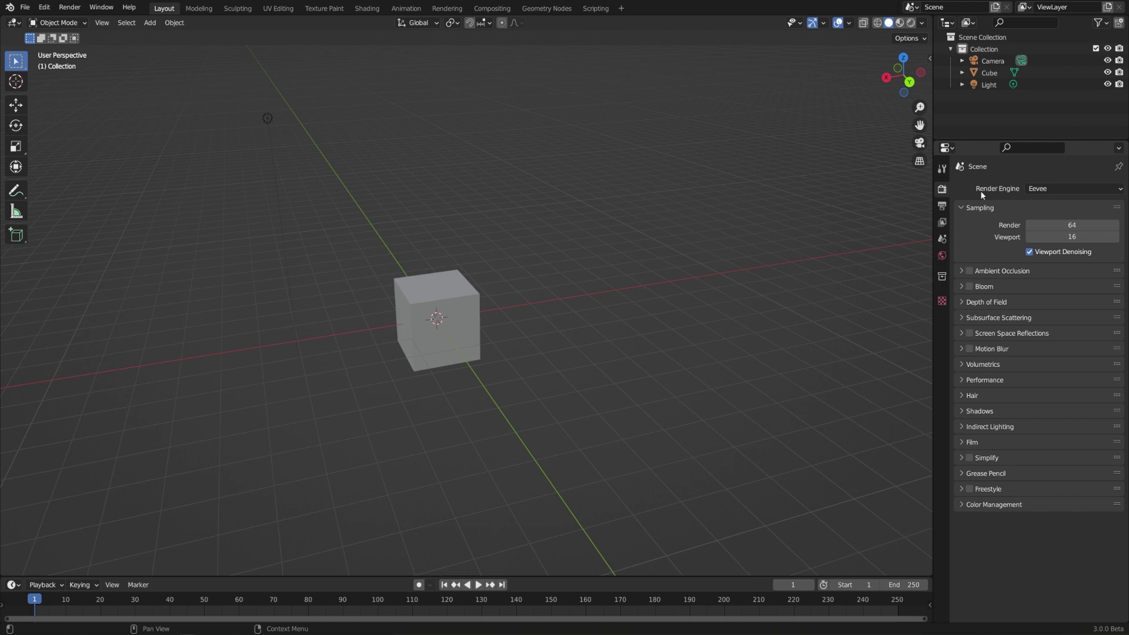
pyautogui.click(23, 11)
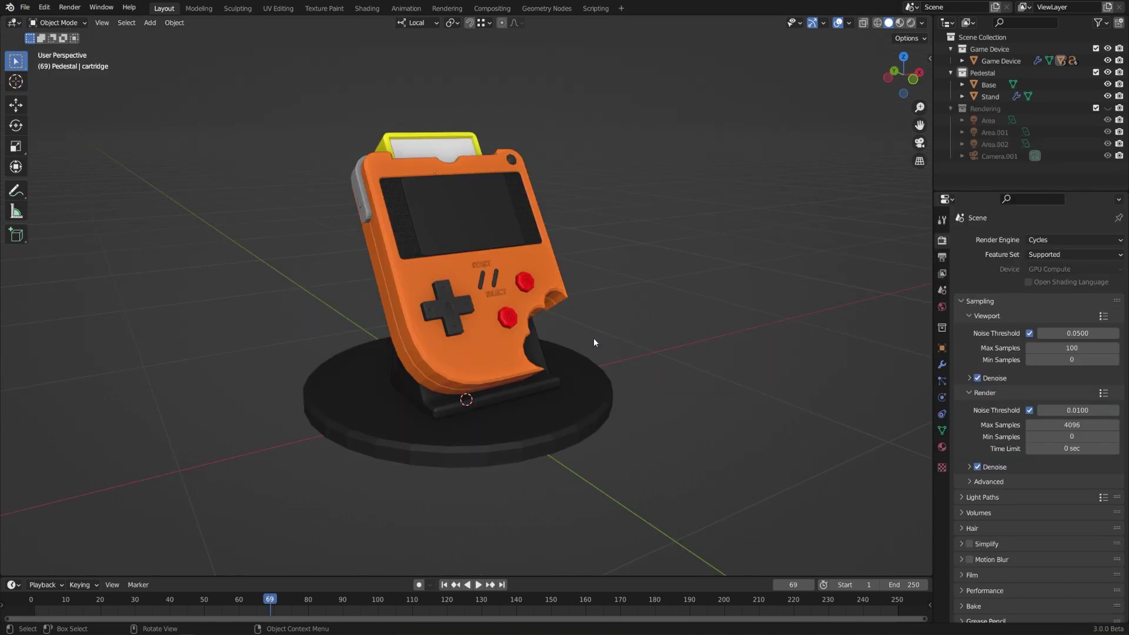
# With game_device_preview.blend open, switch the render engine from Cycles to Workbench.
pyautogui.scroll(-3)
pyautogui.middleClick(680, 351)
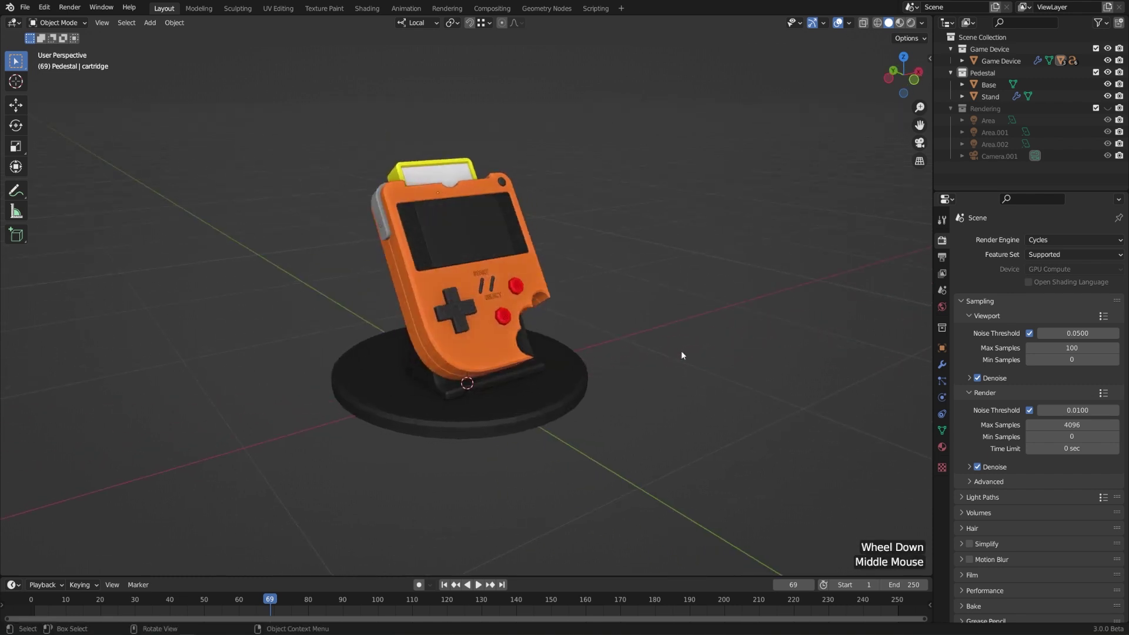
pyautogui.click(1054, 238)
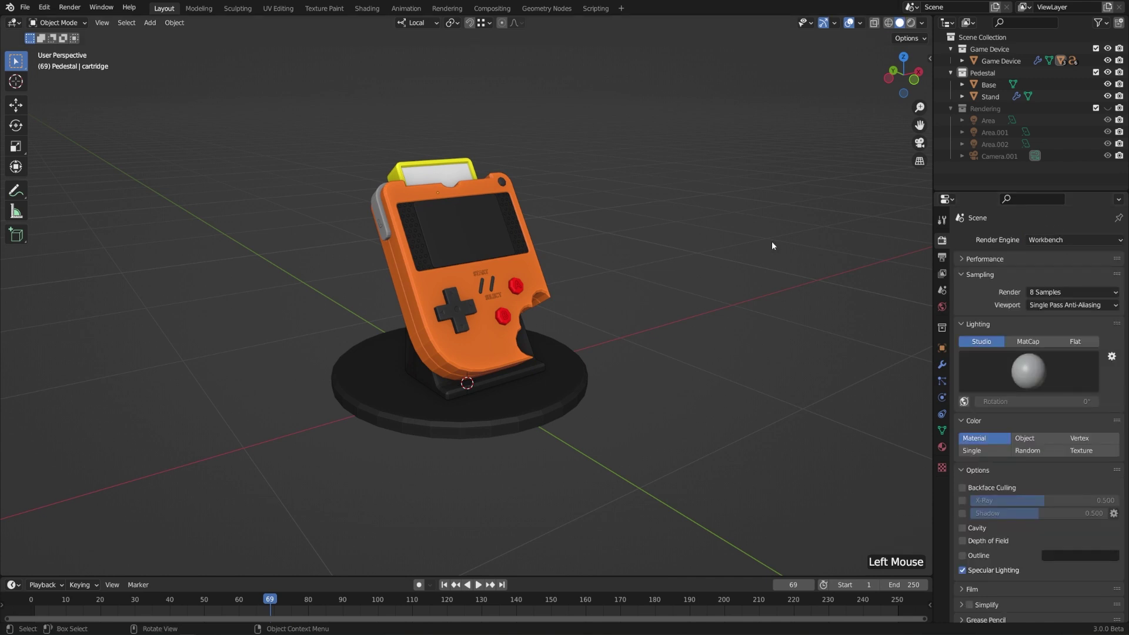
# Render a Workbench still of the device on its pedestal, then close the render window.
pyautogui.press('F12')
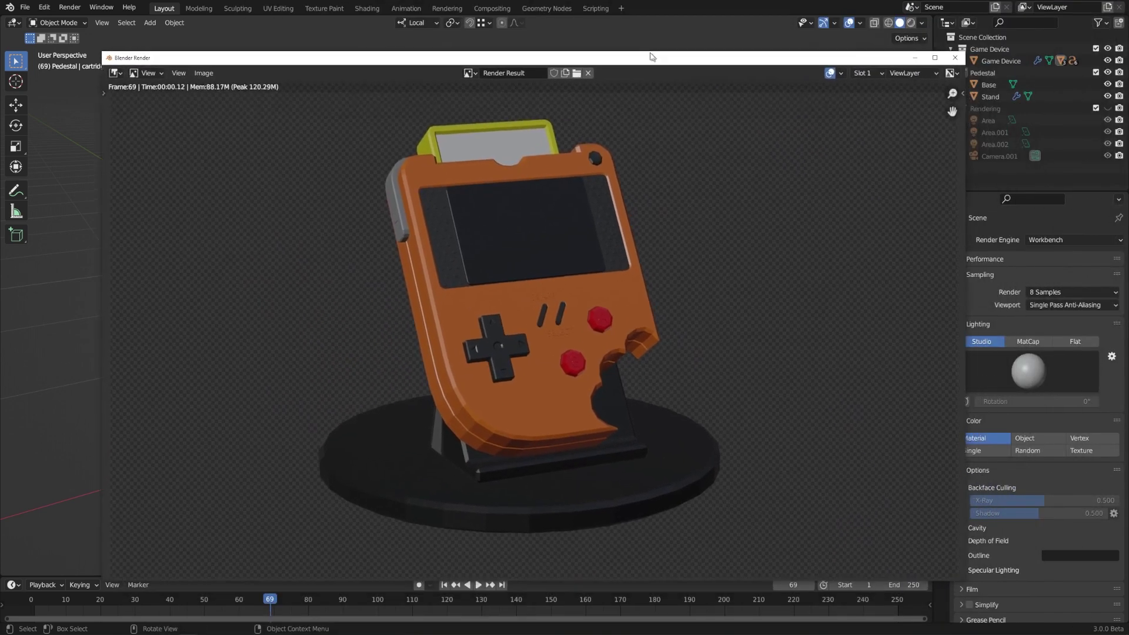
pyautogui.press('F12')
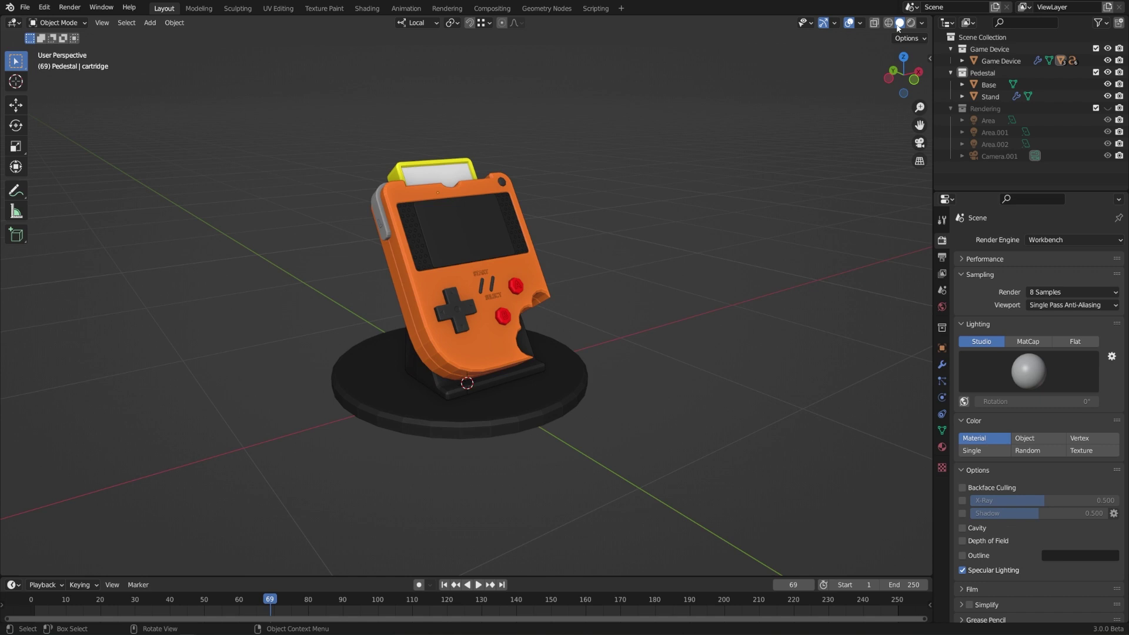
pyautogui.click(890, 27)
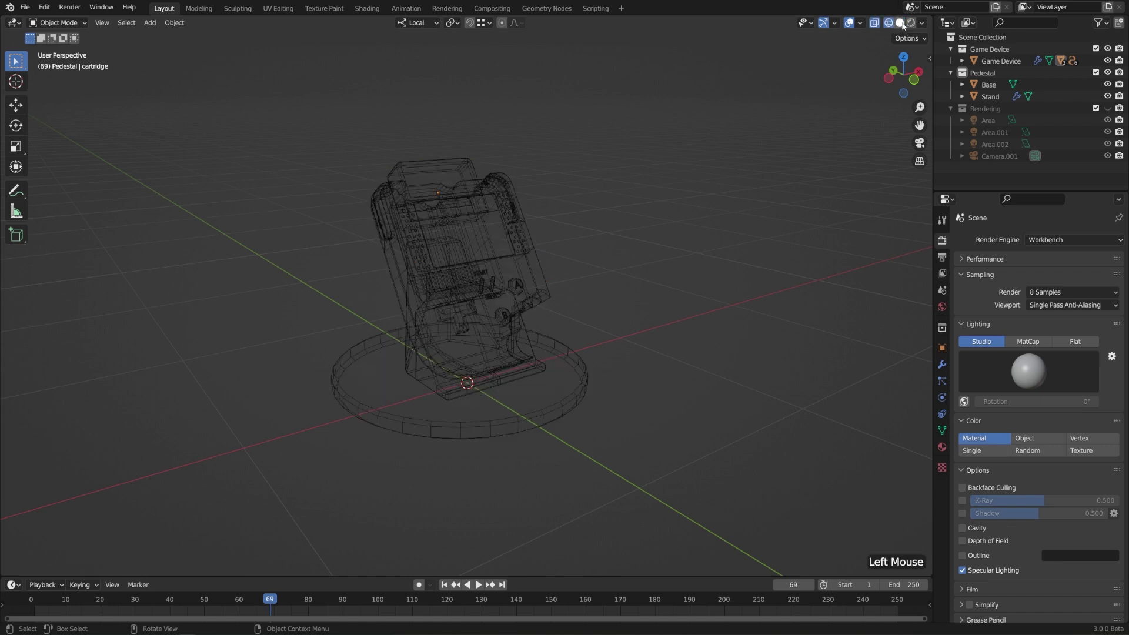
pyautogui.click(906, 26)
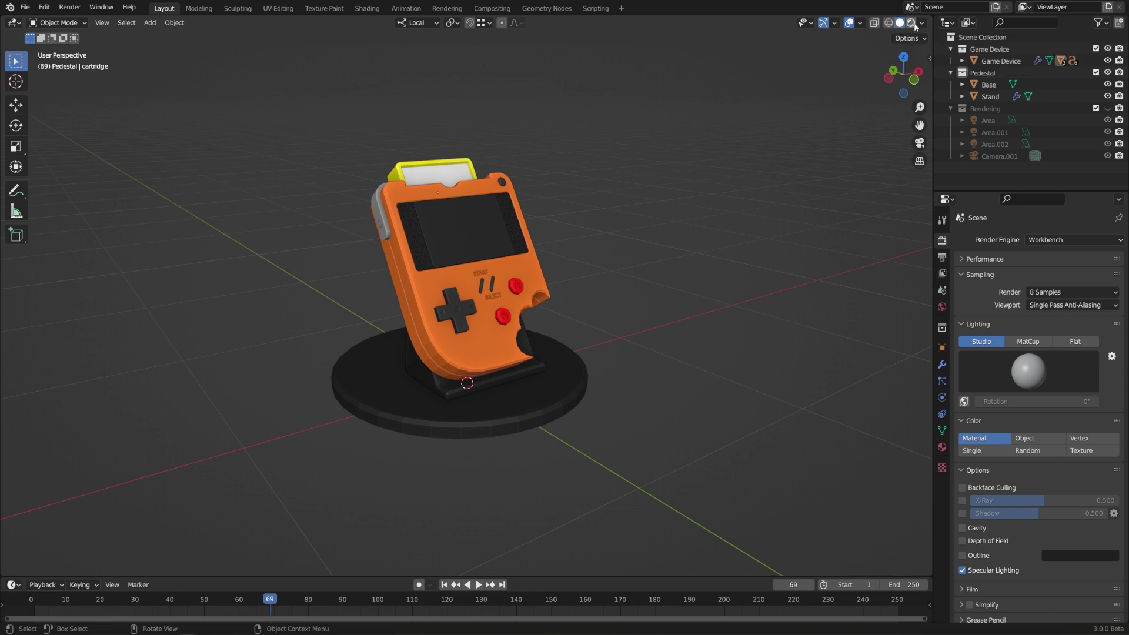
pyautogui.click(914, 26)
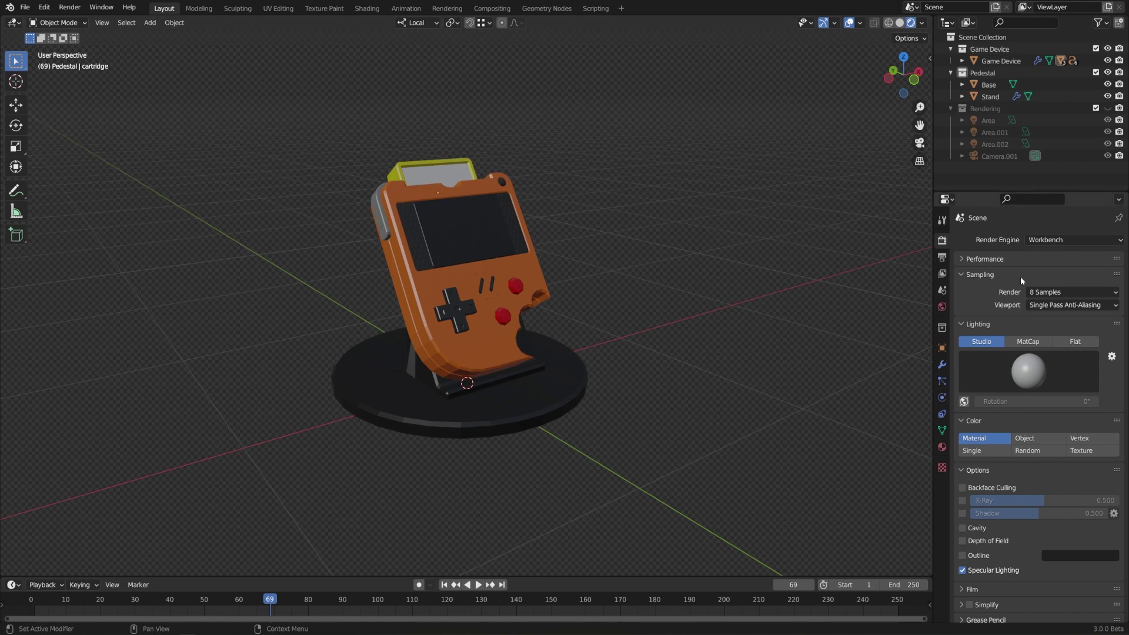
pyautogui.click(1010, 382)
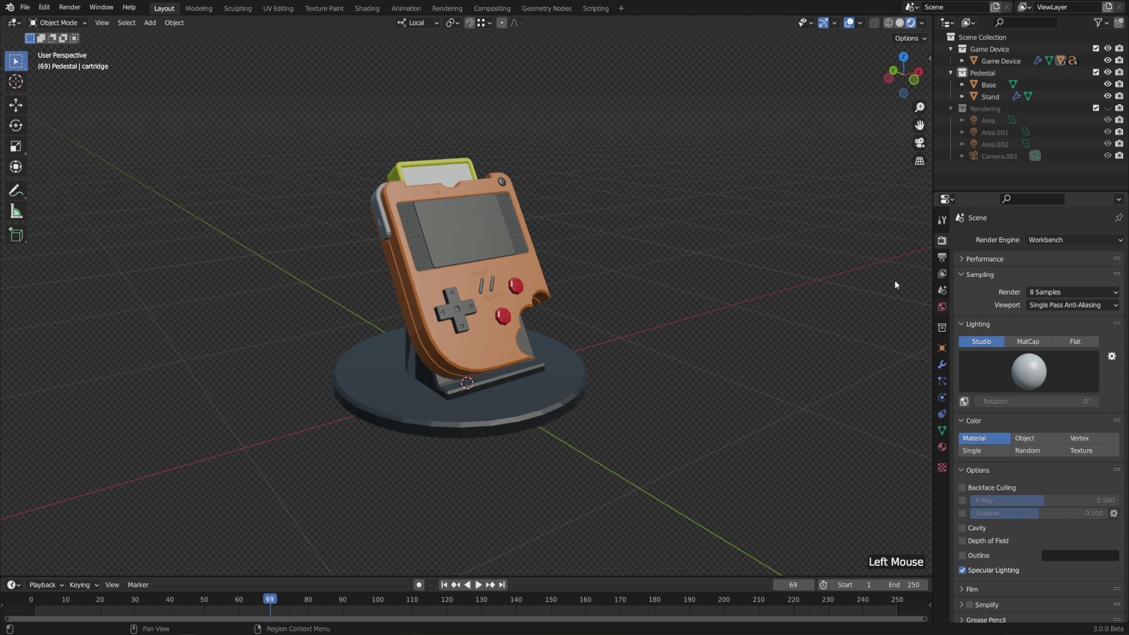
pyautogui.middleClick(784, 386)
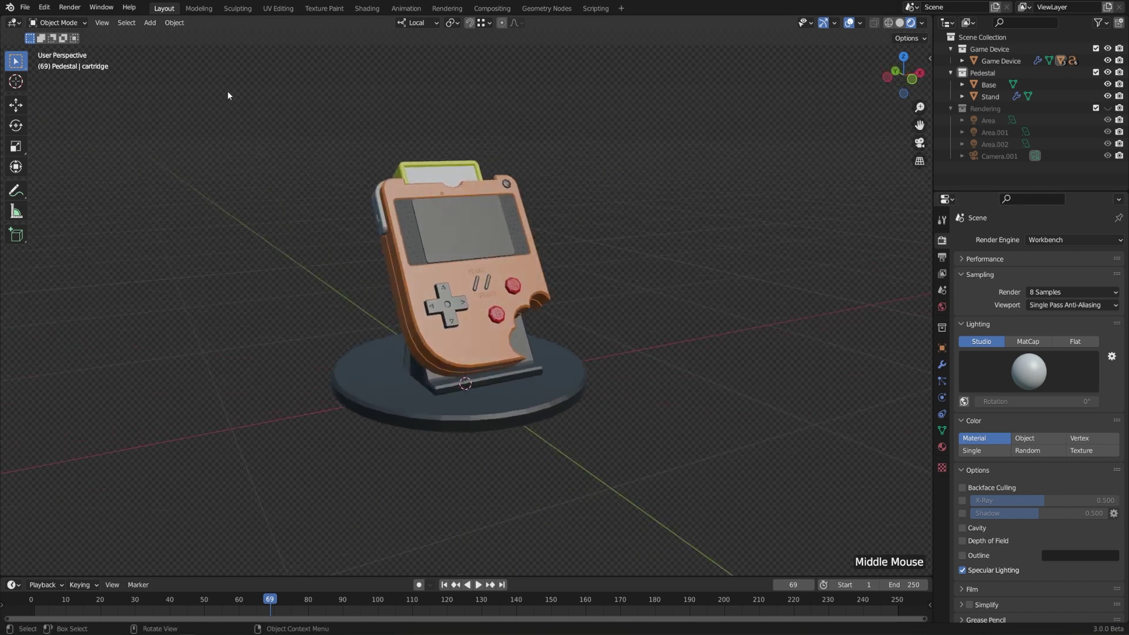
pyautogui.press('F12')
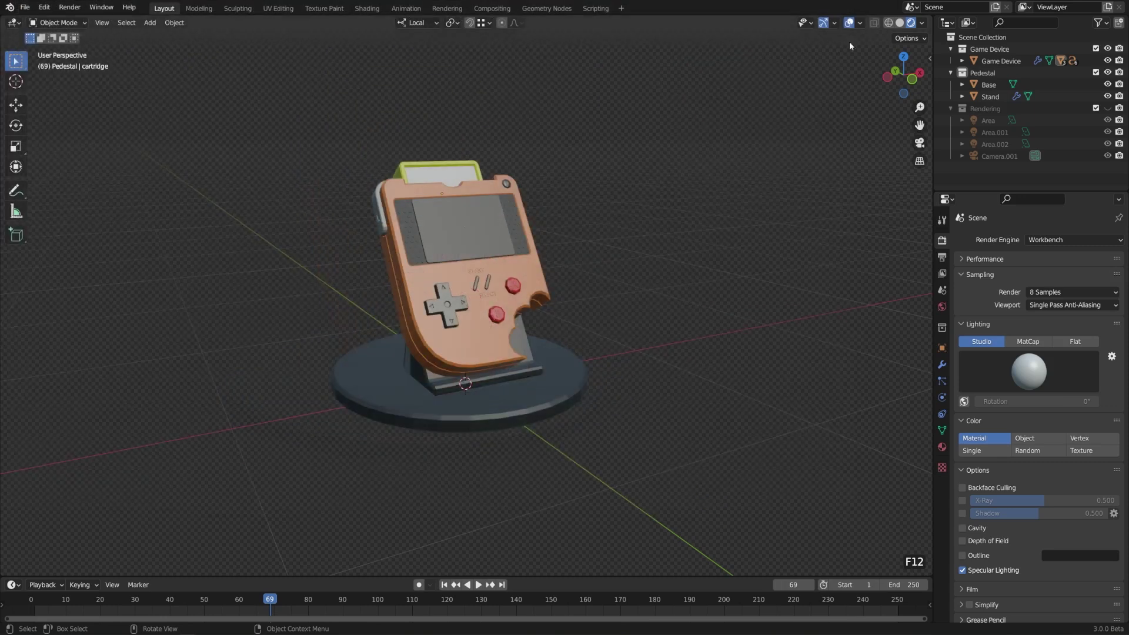
pyautogui.scroll(-3)
pyautogui.scroll(3)
pyautogui.click(905, 26)
pyautogui.scroll(3)
pyautogui.click(928, 28)
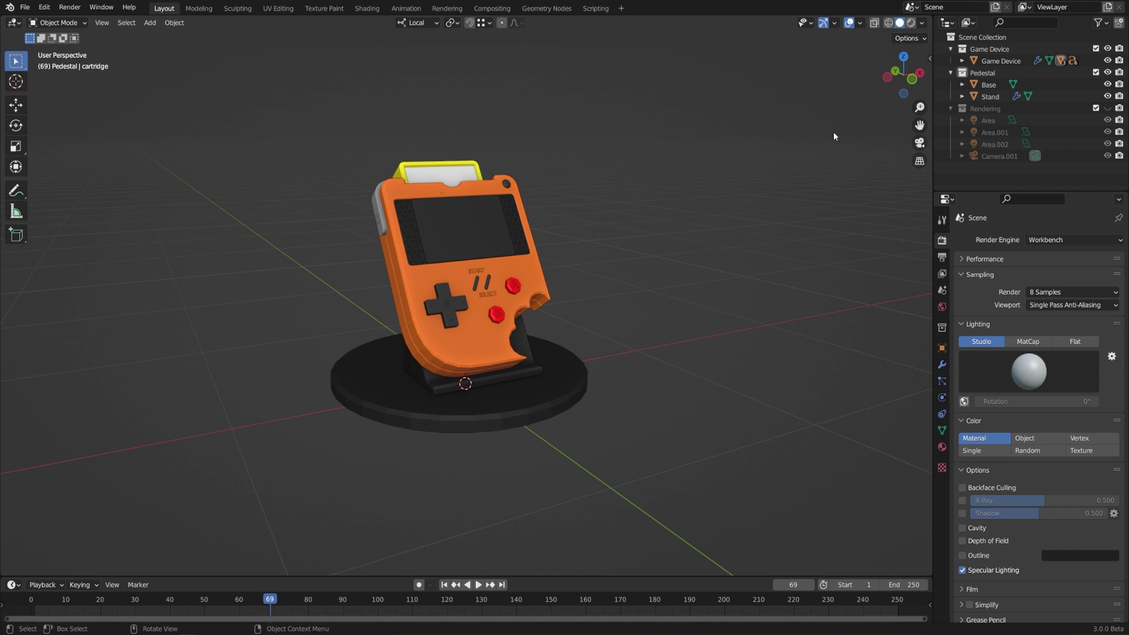
# Switch the render engine to Cycles and turn on the rendered viewport preview.
pyautogui.click(1057, 247)
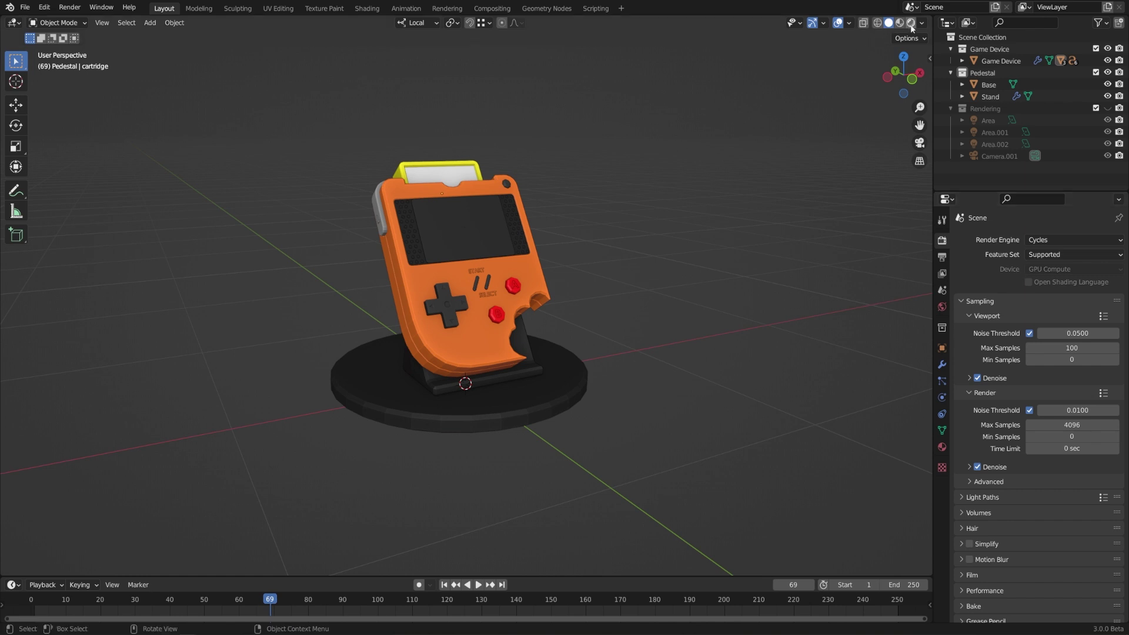
pyautogui.click(914, 26)
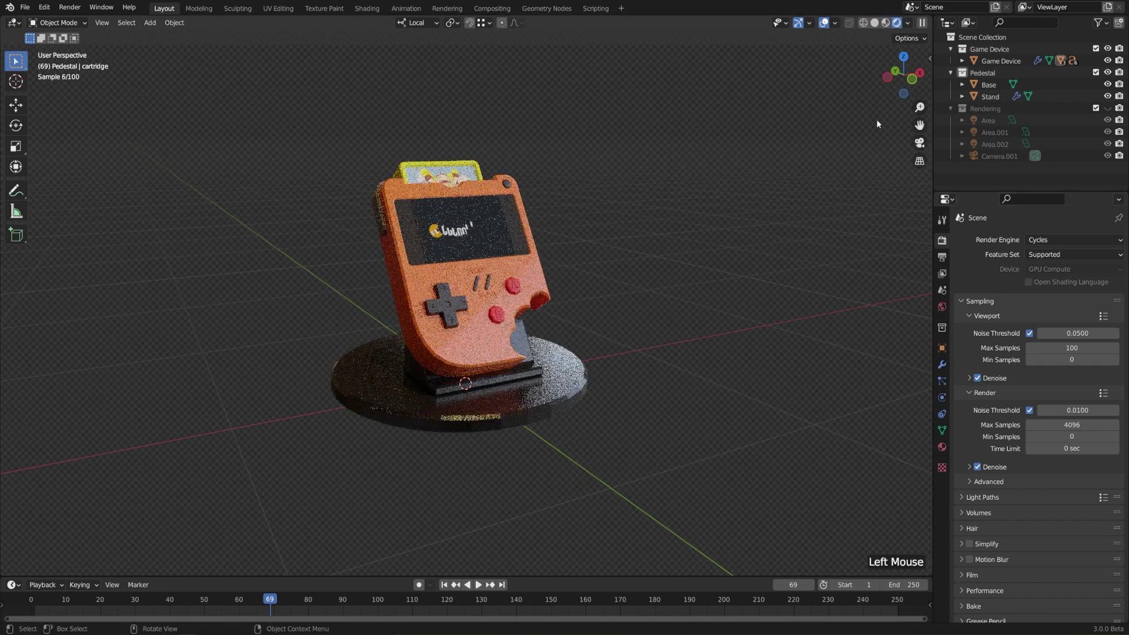
# Inspect the Cycles preview of the device through the camera and from several free angles.
pyautogui.middleClick(726, 238)
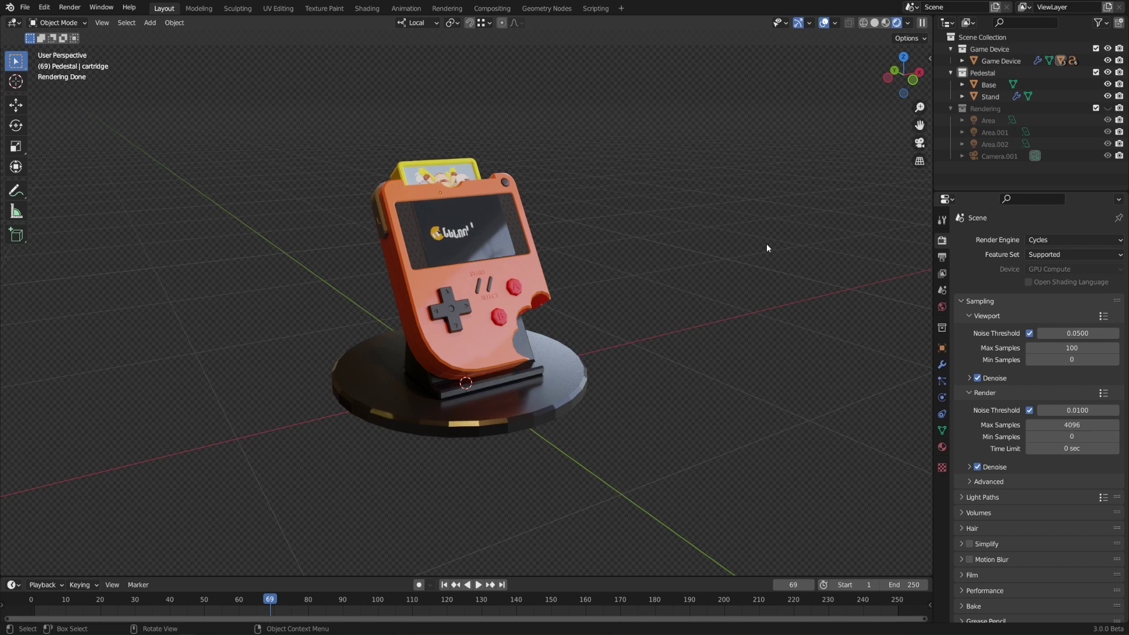
pyautogui.press('KP_0')
pyautogui.scroll(3)
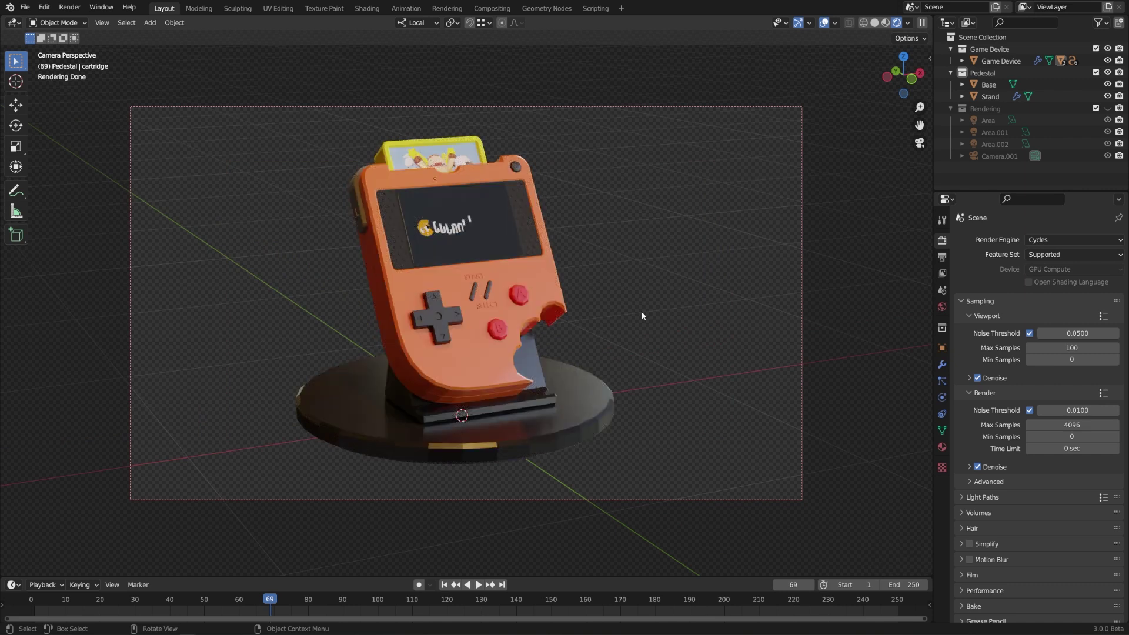
pyautogui.middleClick(658, 319)
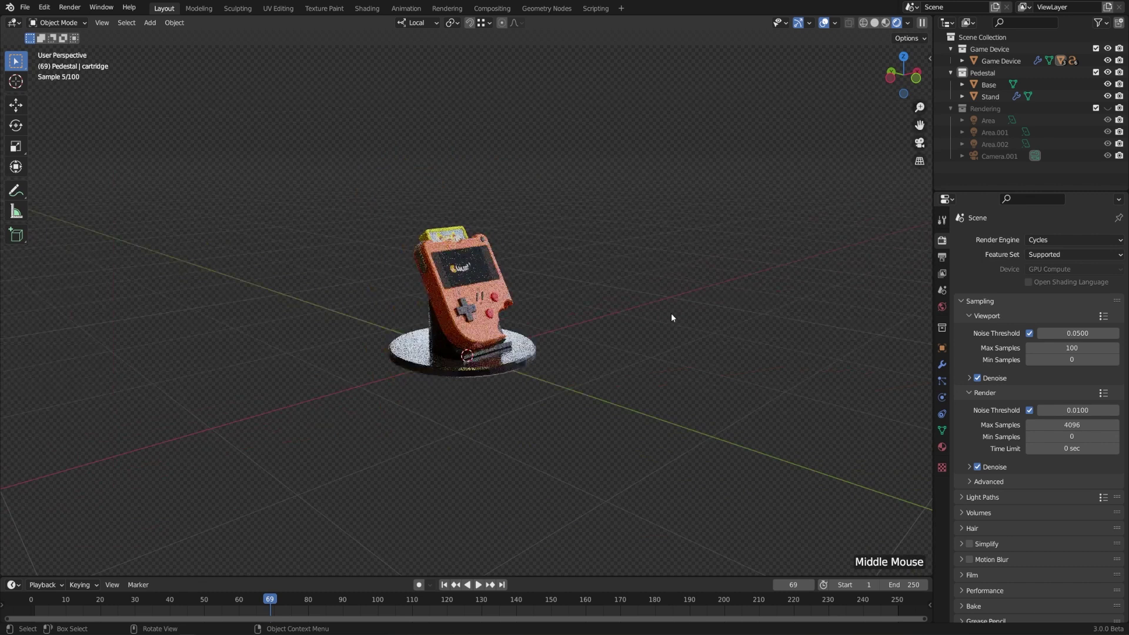
pyautogui.scroll(3)
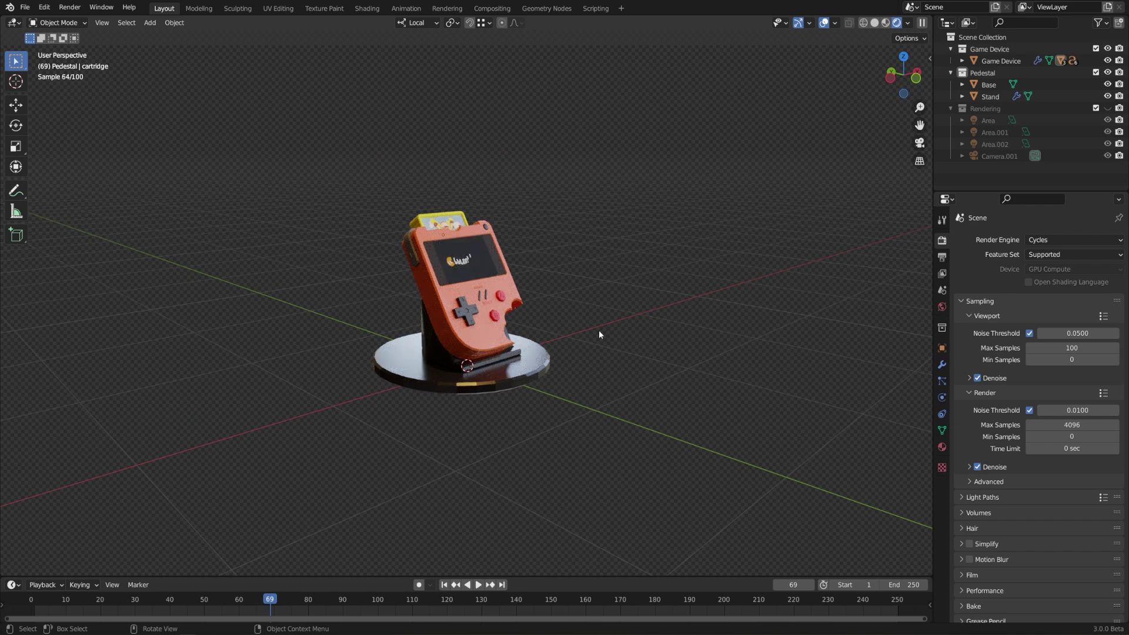
pyautogui.scroll(3)
pyautogui.middleClick(627, 325)
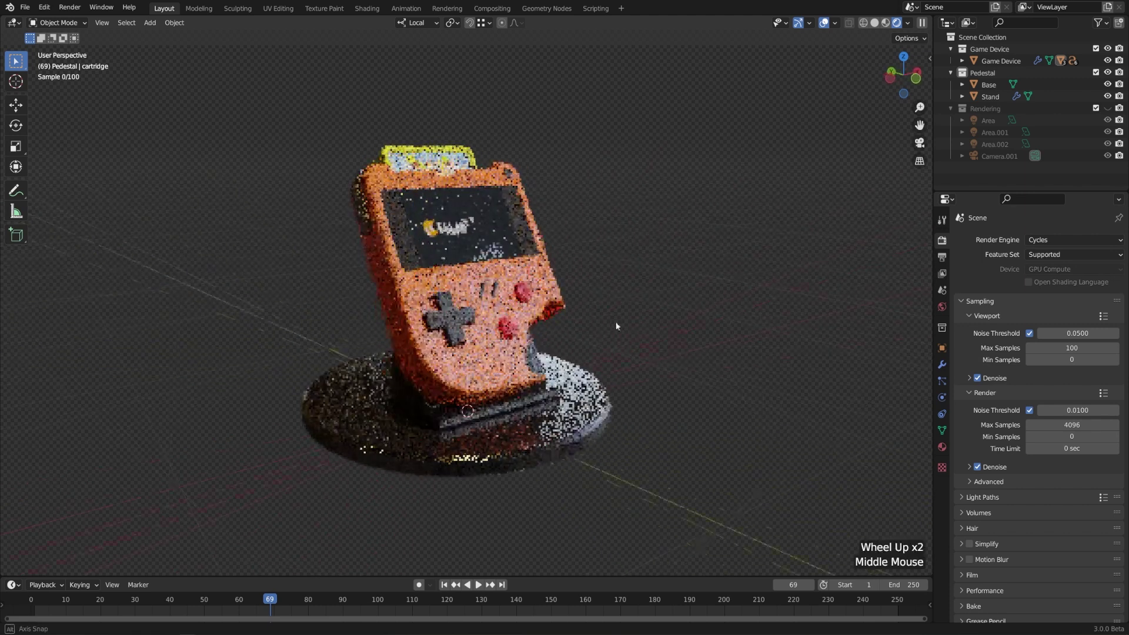
pyautogui.middleClick(703, 319)
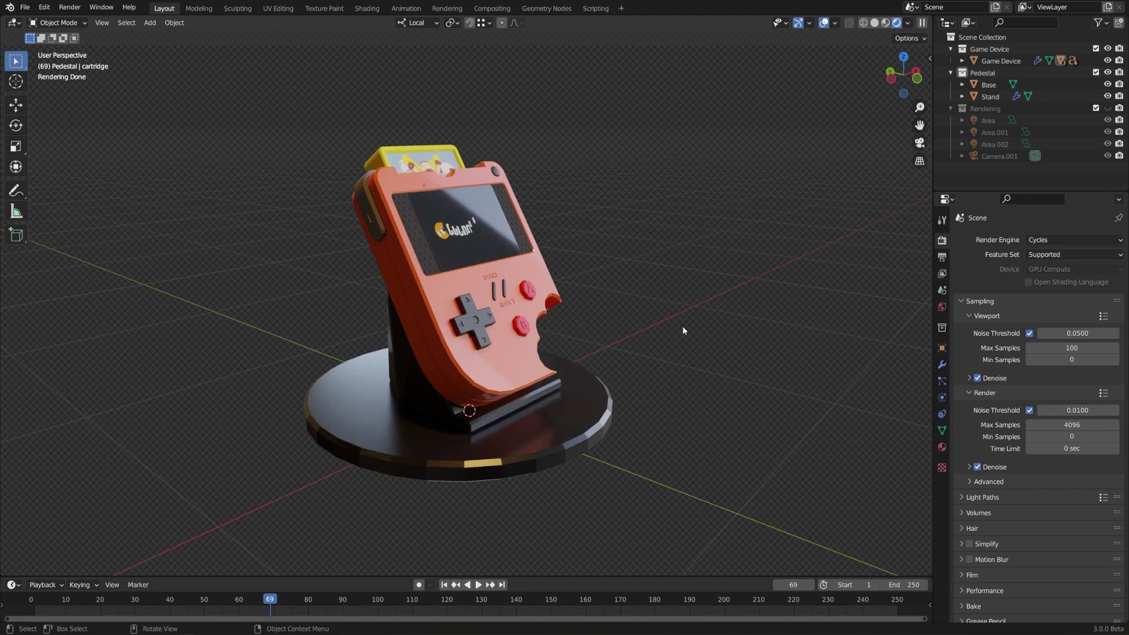
pyautogui.middleClick(663, 374)
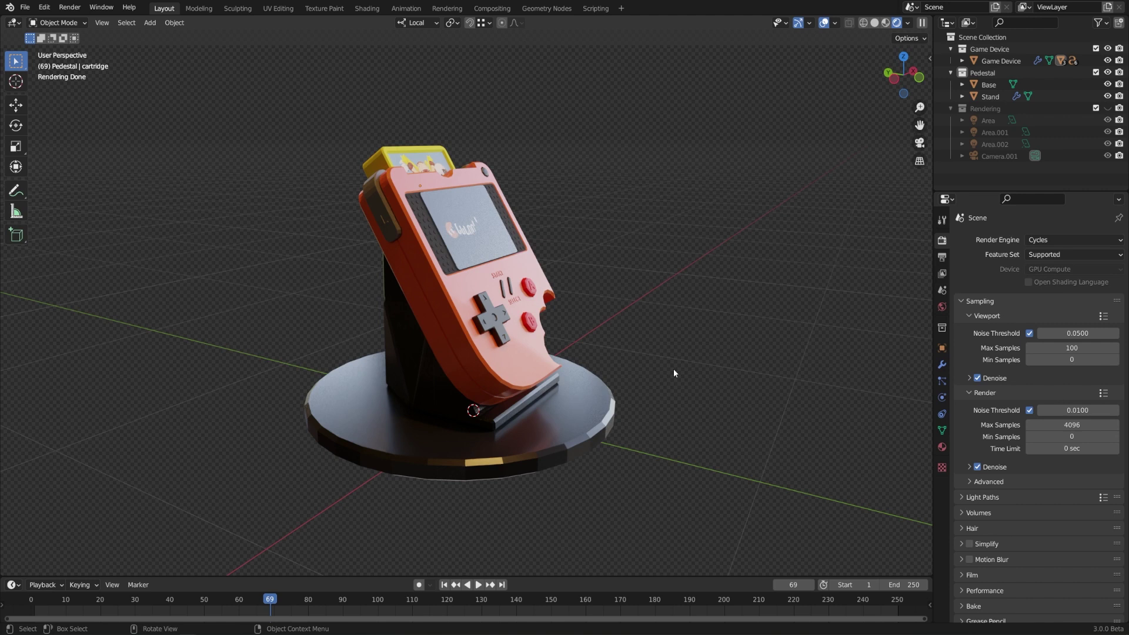
pyautogui.click(1045, 243)
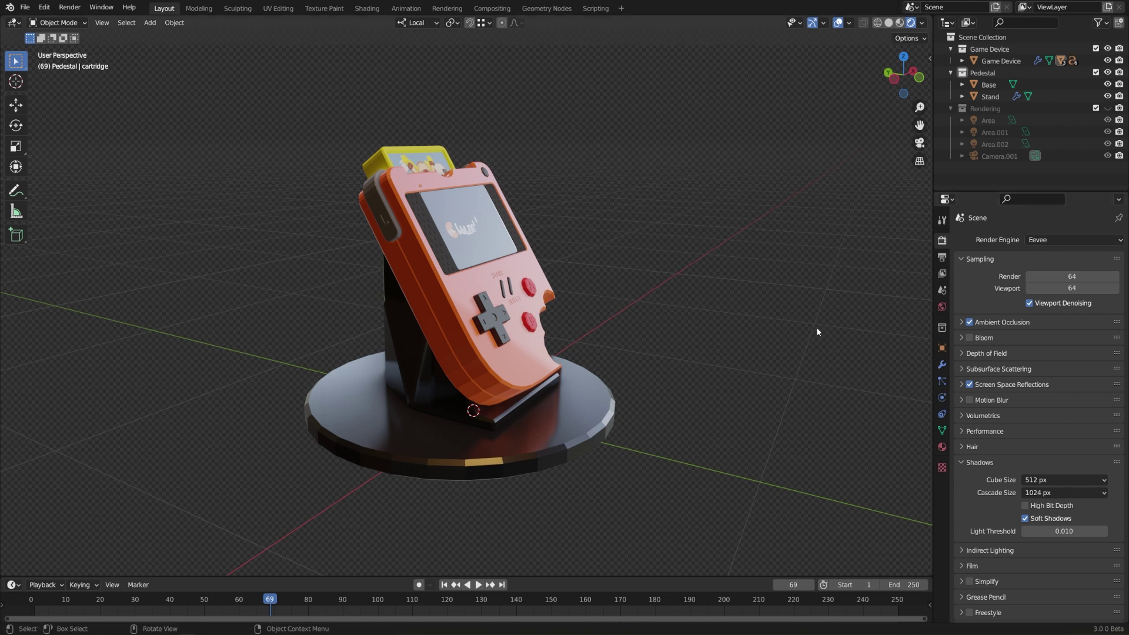
pyautogui.middleClick(828, 329)
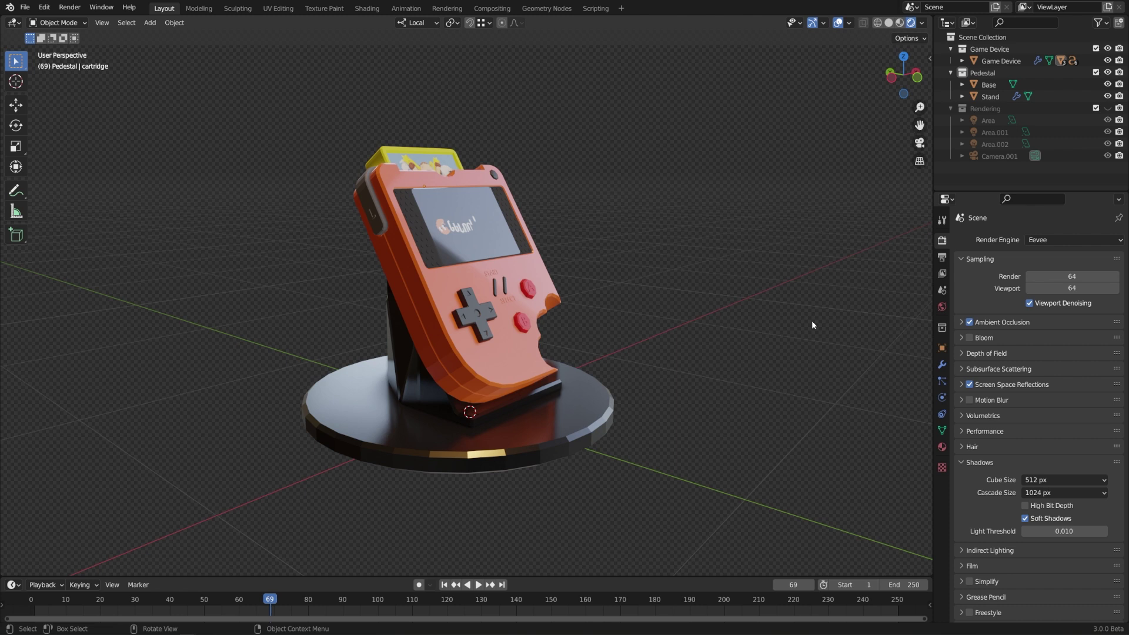
pyautogui.middleClick(815, 324)
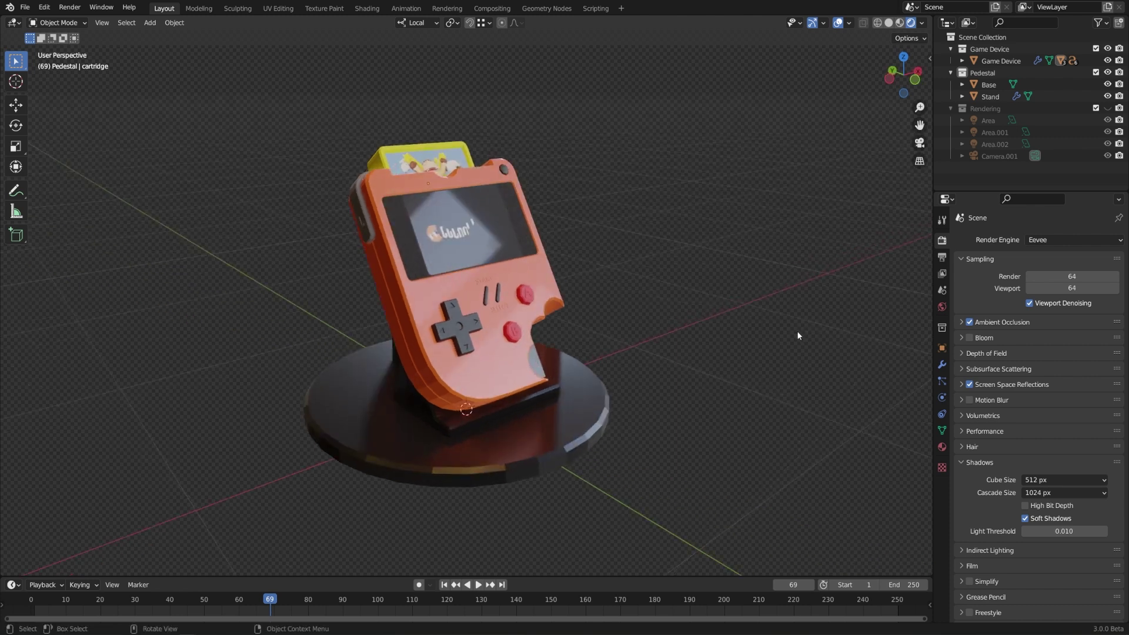
pyautogui.middleClick(785, 343)
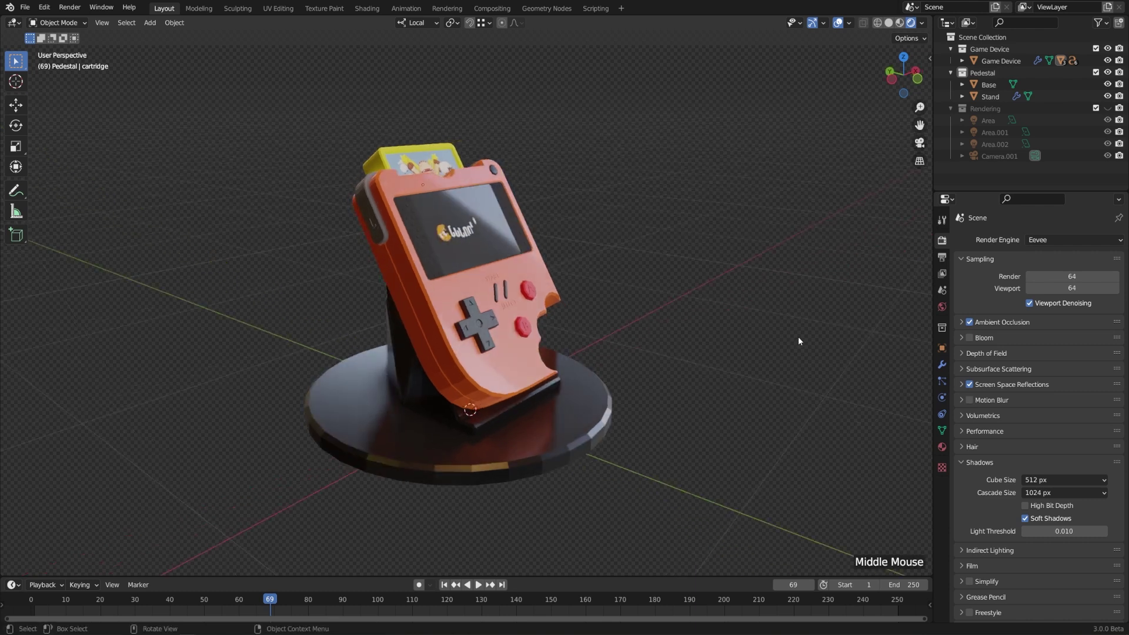
pyautogui.scroll(-3)
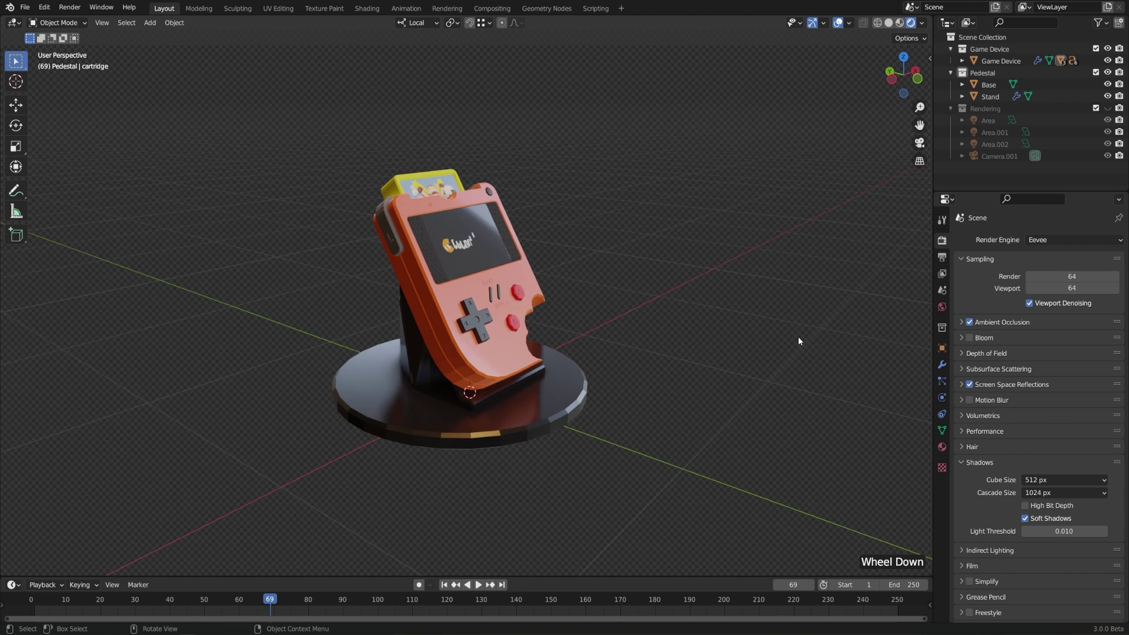
pyautogui.middleClick(801, 340)
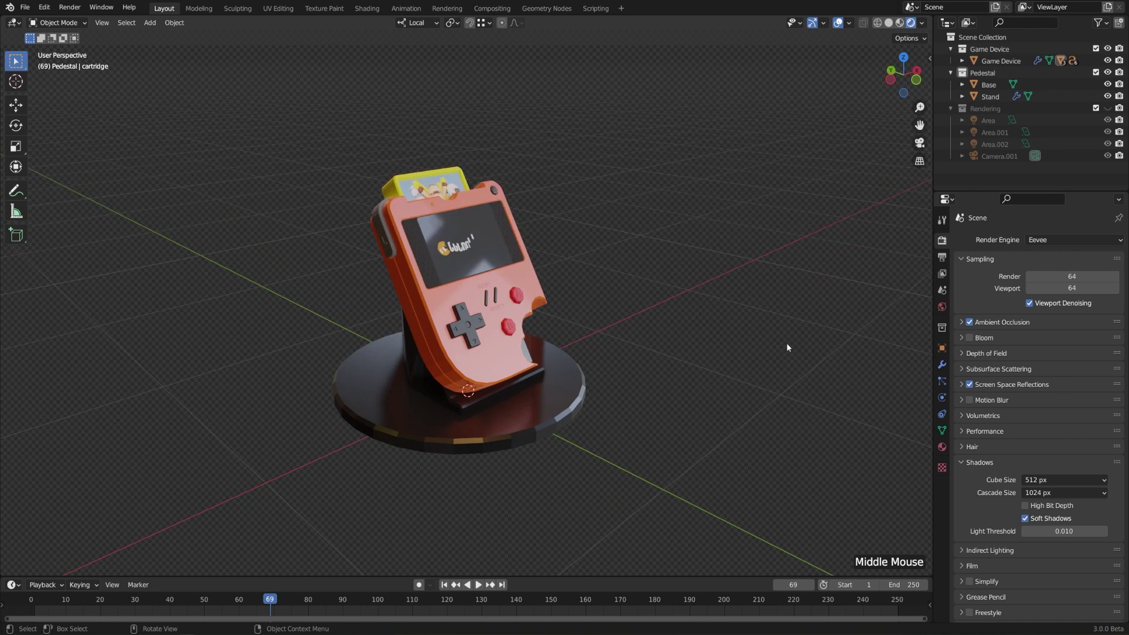
pyautogui.middleClick(790, 347)
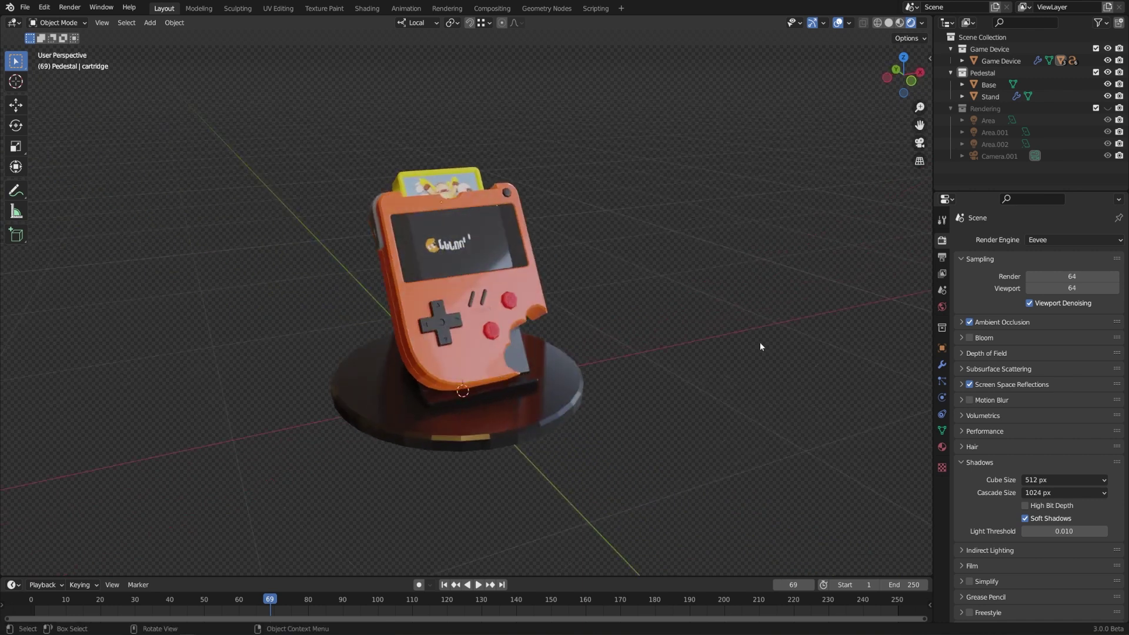
pyautogui.click(1058, 245)
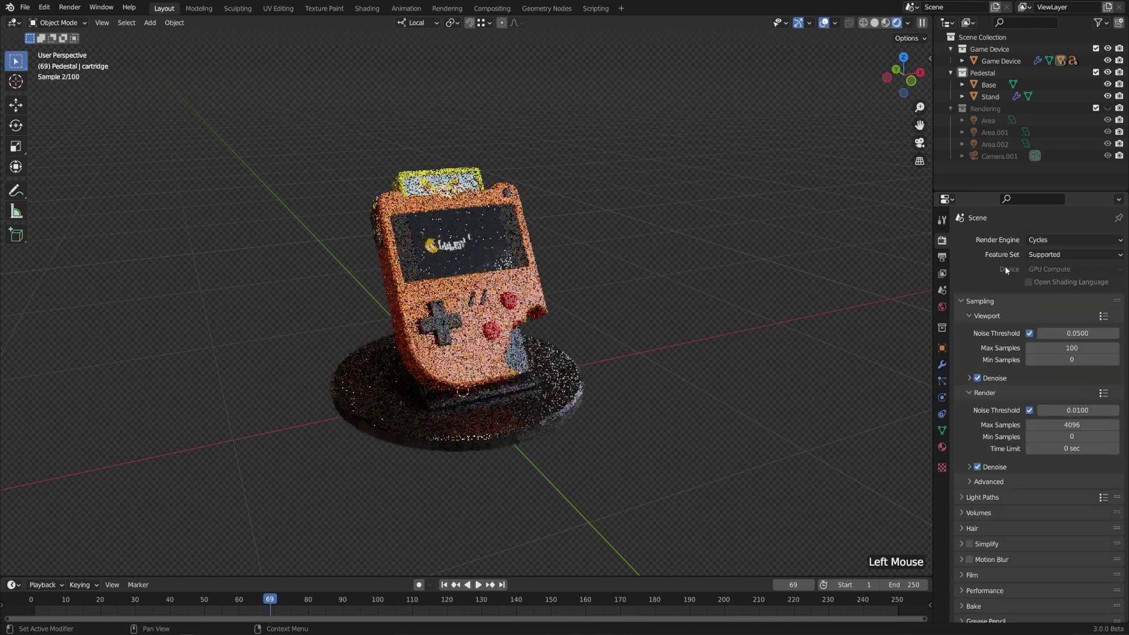
pyautogui.middleClick(710, 348)
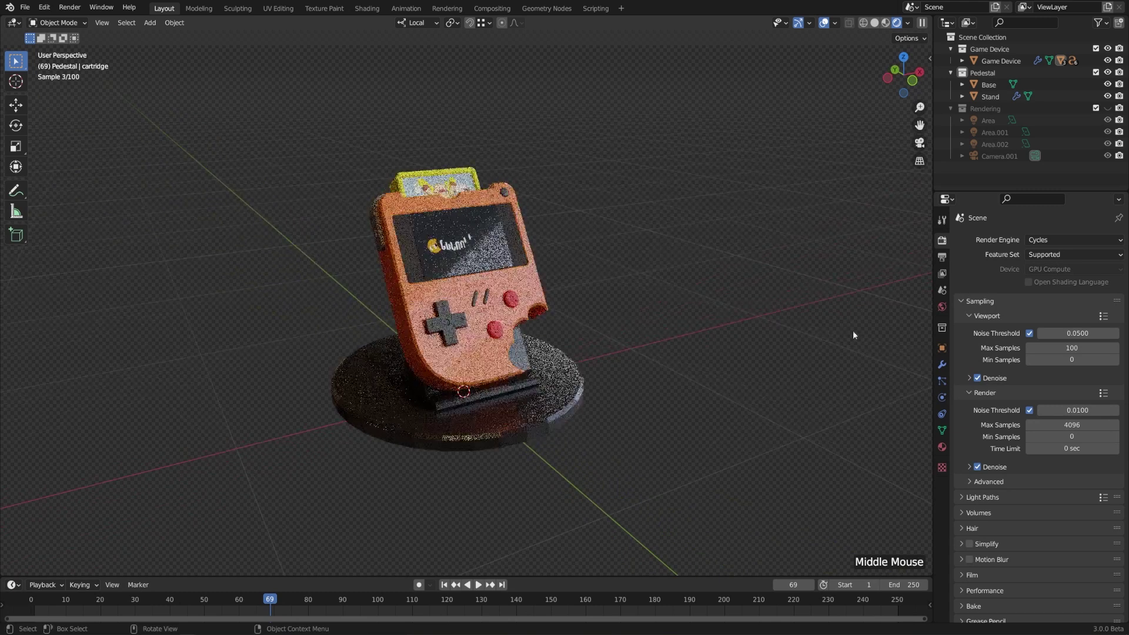
pyautogui.click(1107, 240)
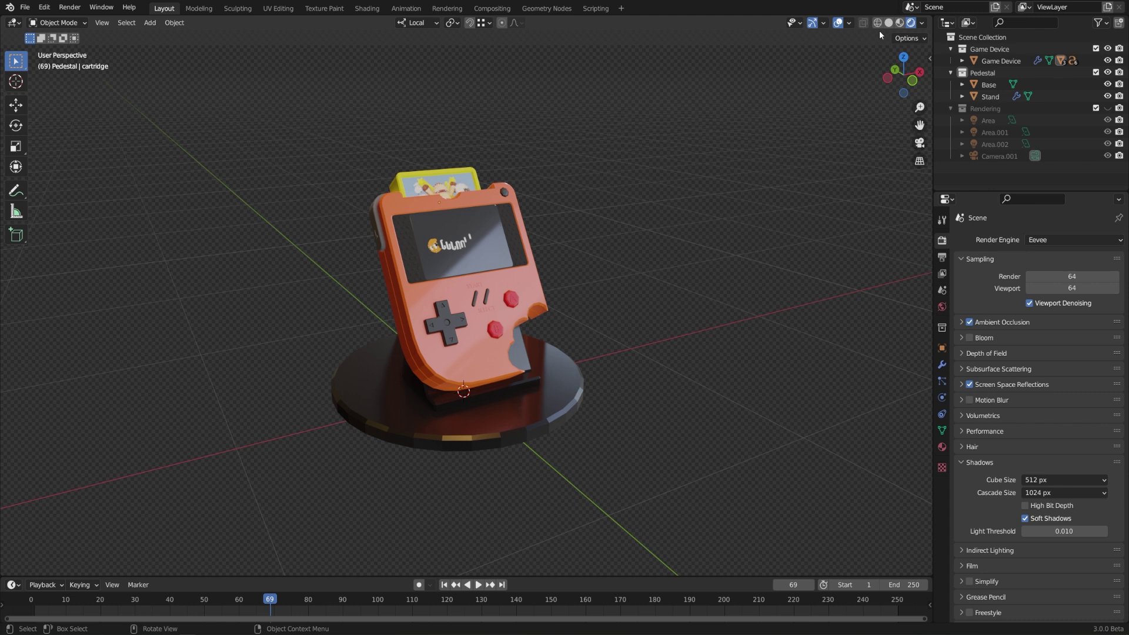
# Compare the device in Solid, Material Preview and Rendered viewport shading.
pyautogui.click(883, 28)
pyautogui.click(890, 26)
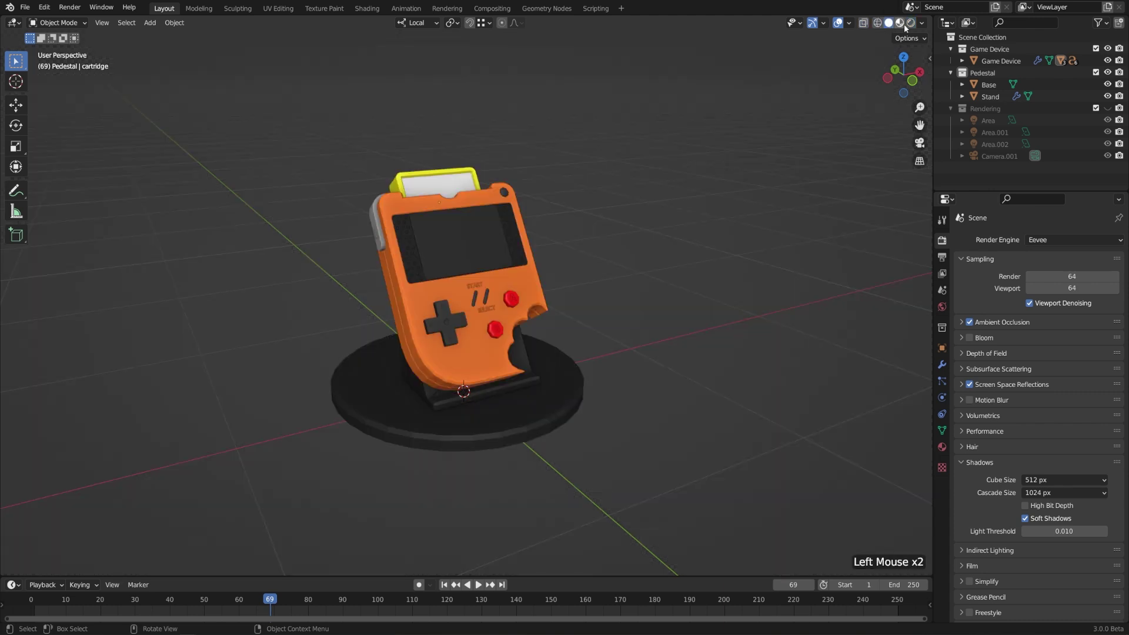
pyautogui.click(914, 27)
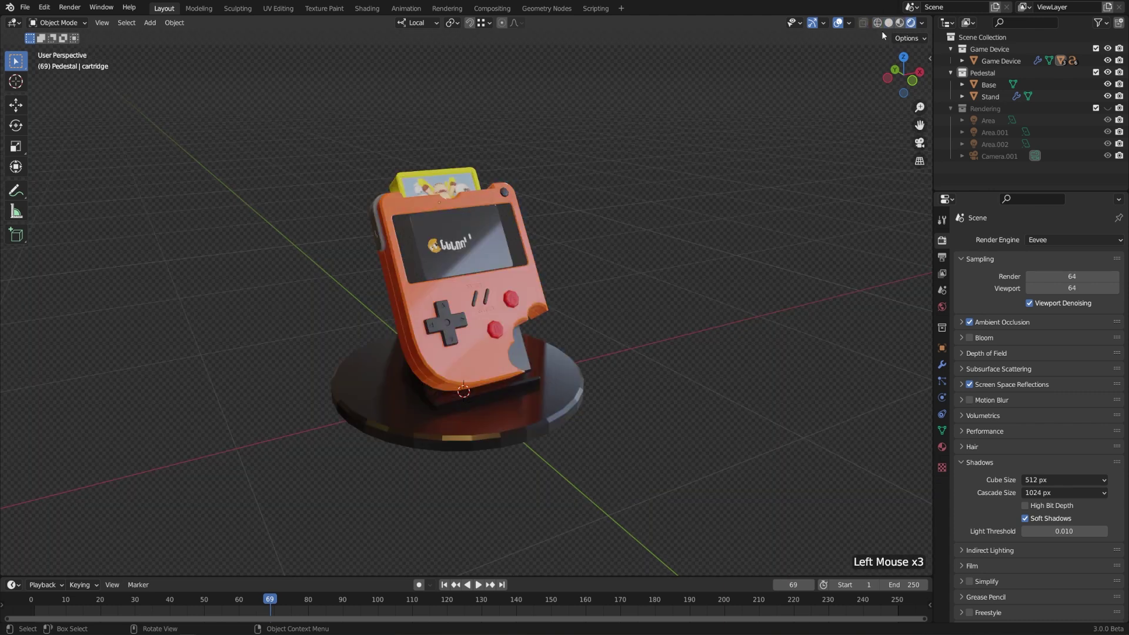
pyautogui.click(905, 29)
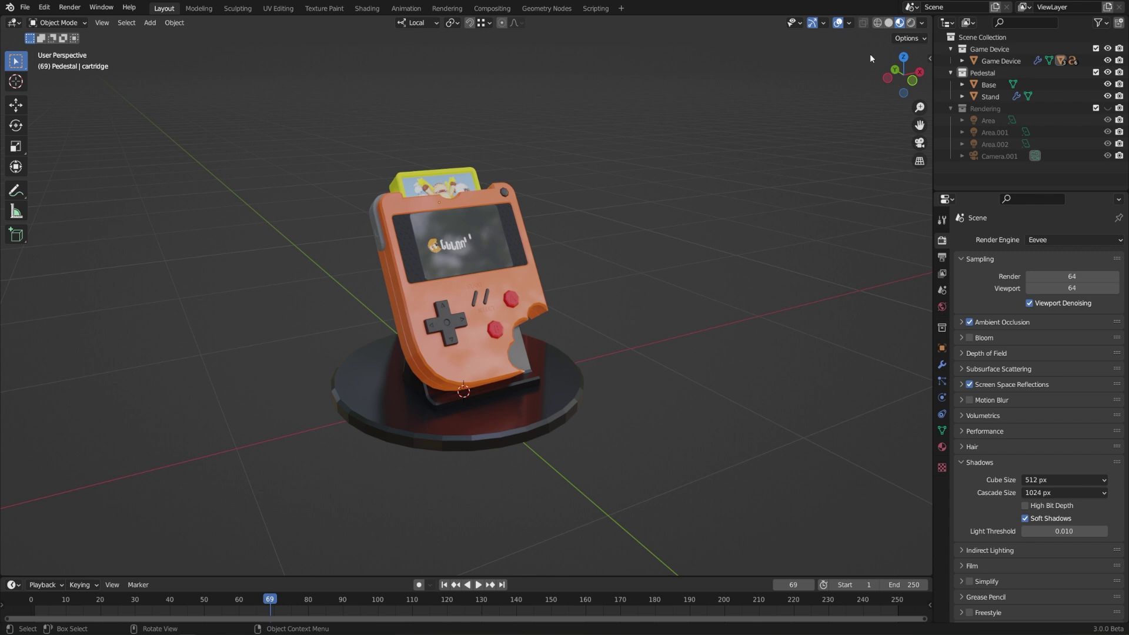
# Set the scene's render engine back to Cycles.
pyautogui.click(1043, 239)
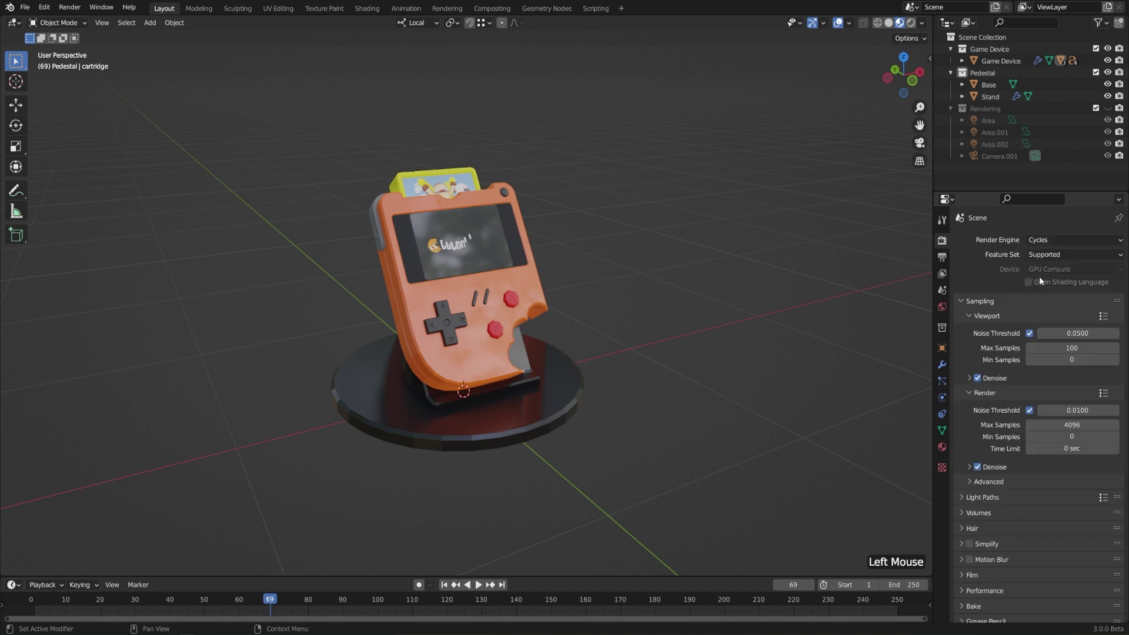
pyautogui.middleClick(746, 342)
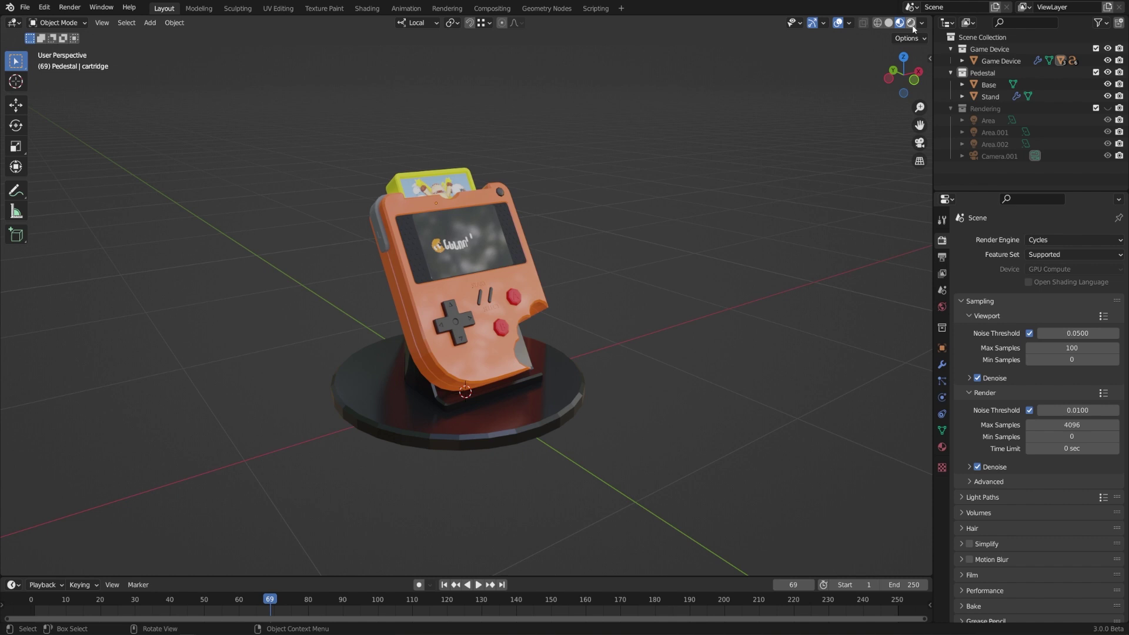
# Lower the Cycles final render samples to 100.
pyautogui.click(916, 29)
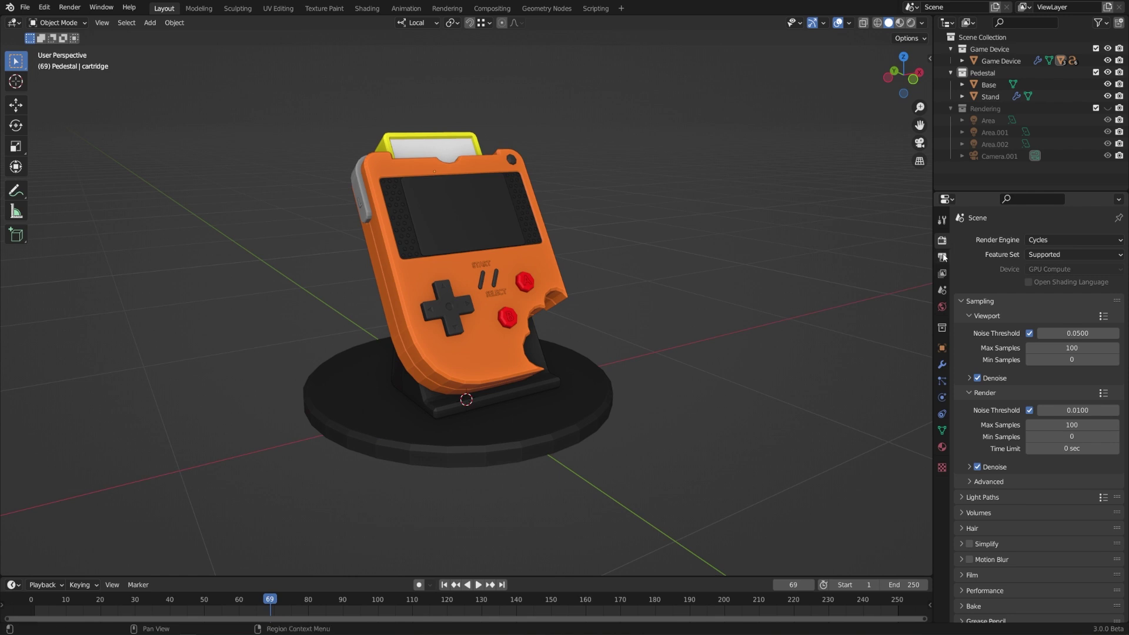
# Review the 1920×1080 output settings and open the file format list from PNG.
pyautogui.click(945, 258)
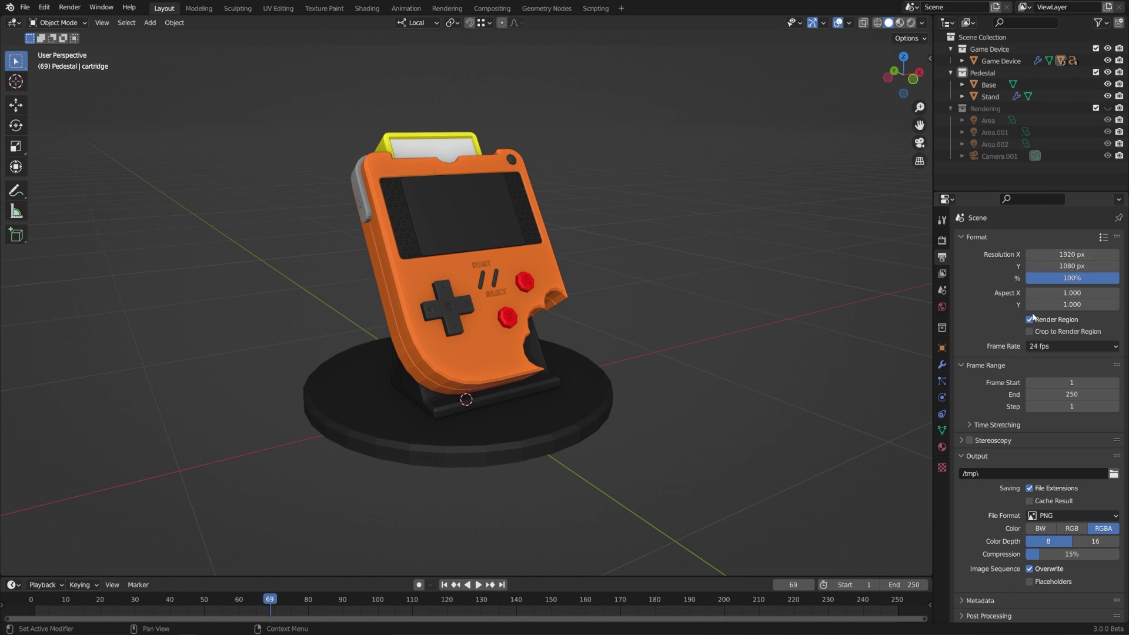
pyautogui.scroll(-3)
pyautogui.click(1054, 520)
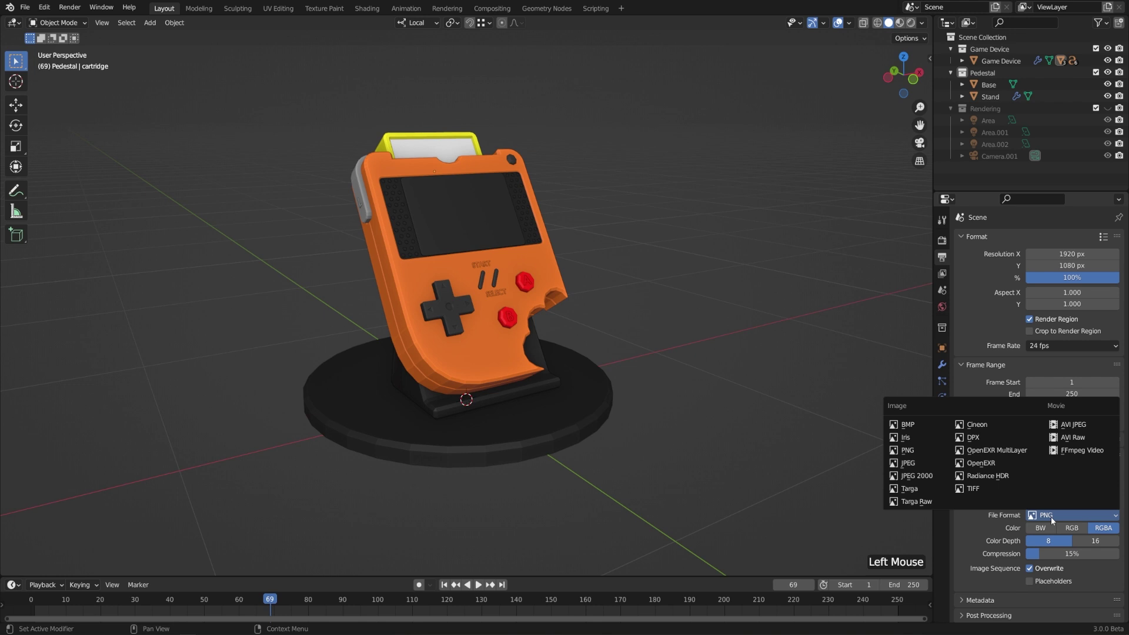
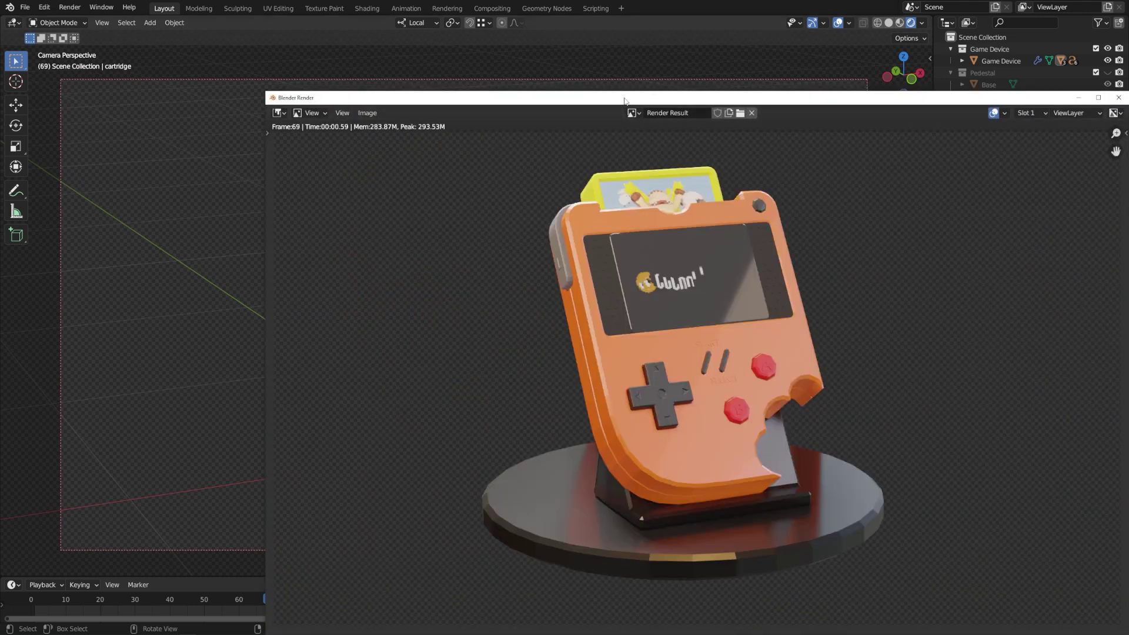
# Close the previous render and exclude the Pedestal collection from final renders.
pyautogui.press('F12')
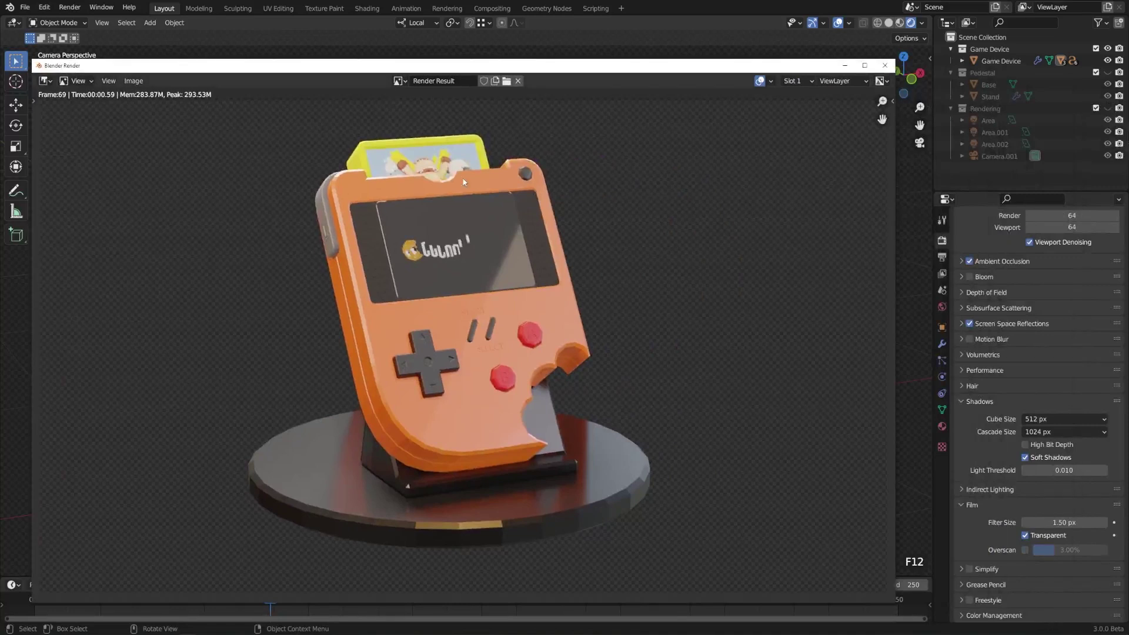
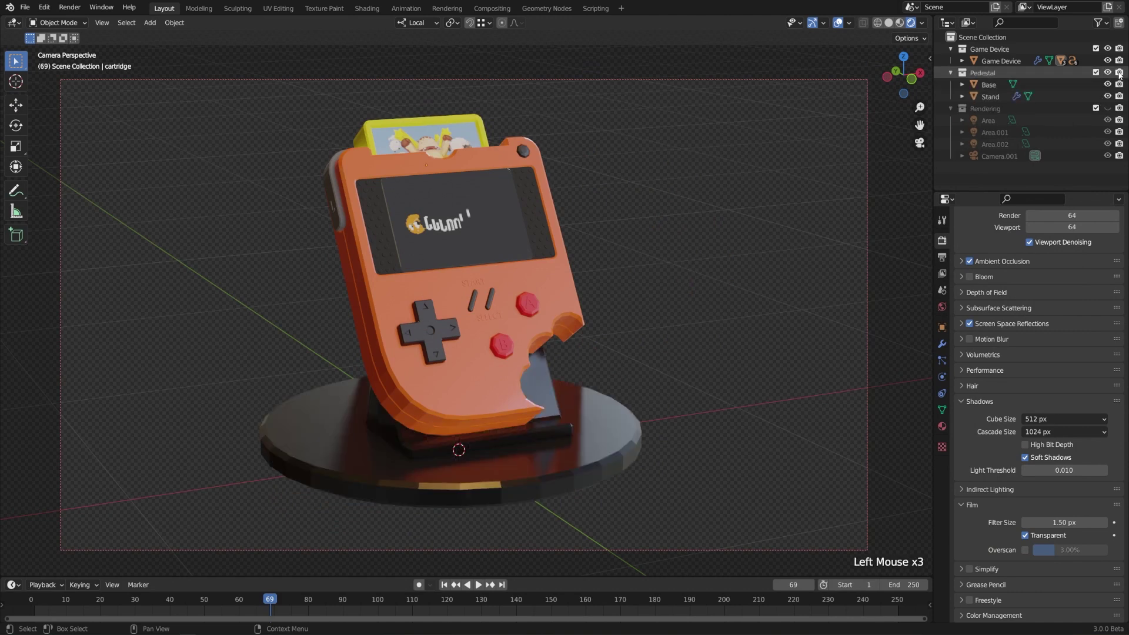
pyautogui.click(1121, 76)
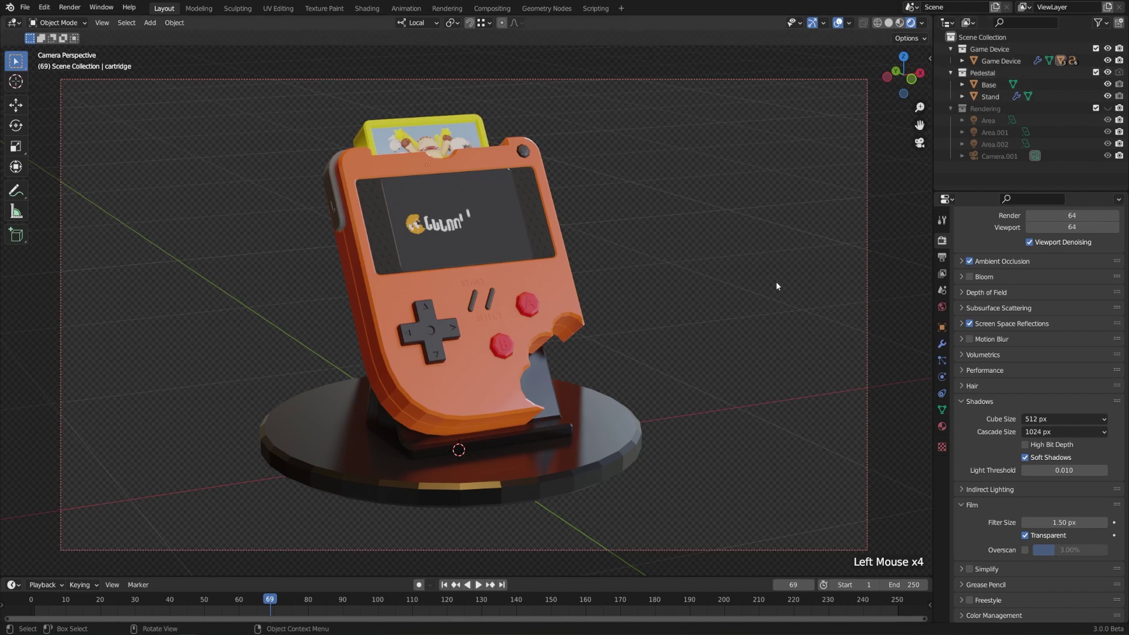
# Render the device alone on a transparent background, then close the result.
pyautogui.press('F12')
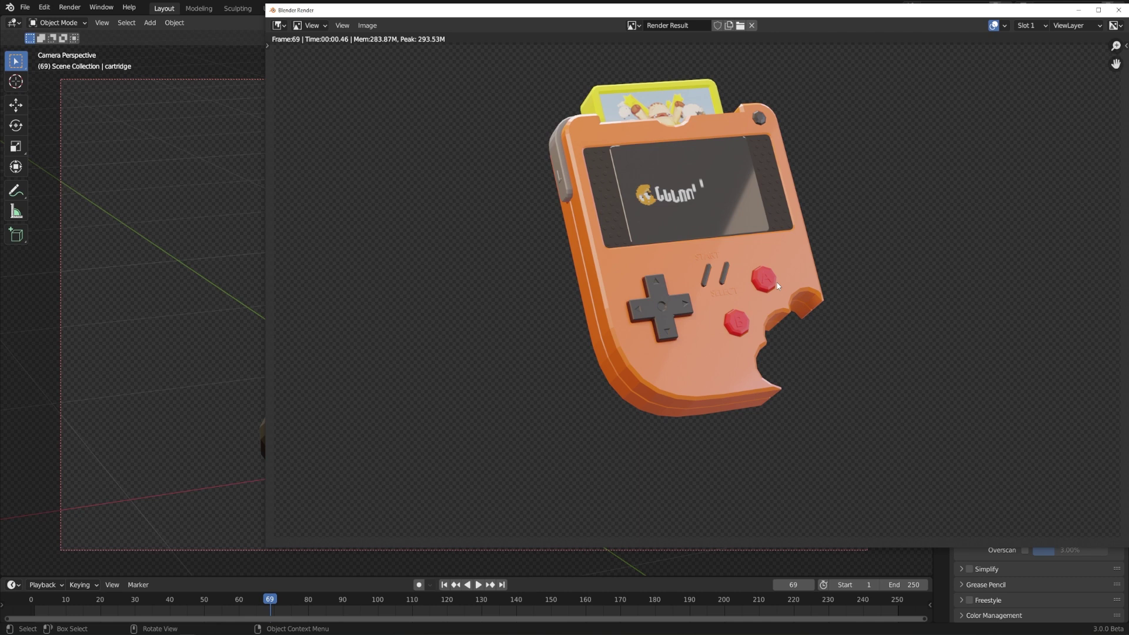
pyautogui.click(1076, 78)
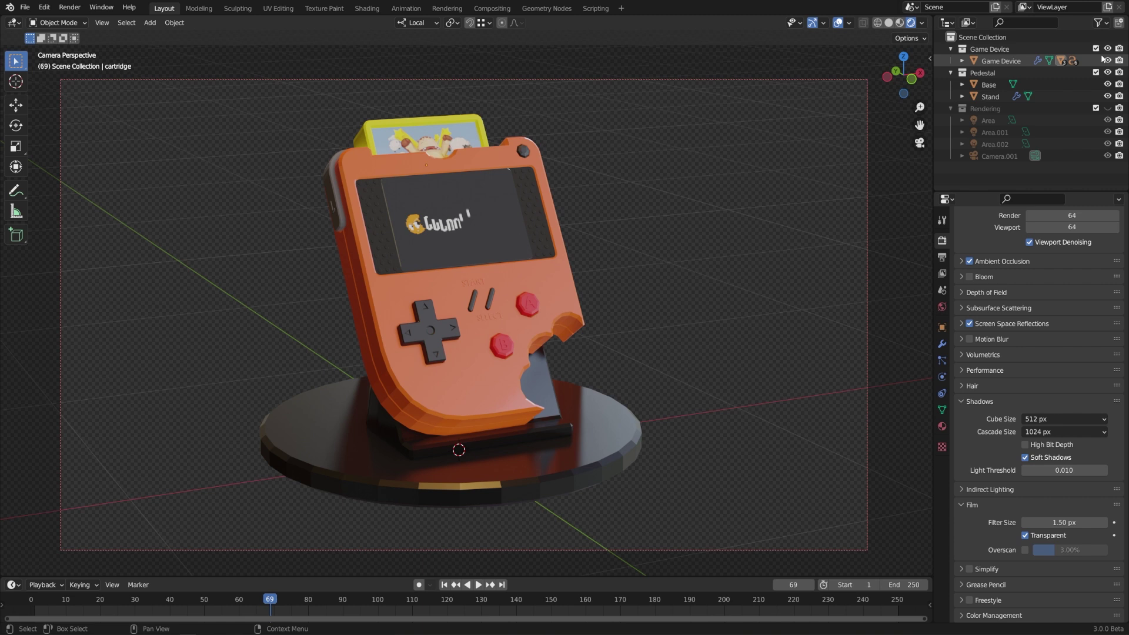
pyautogui.click(1106, 28)
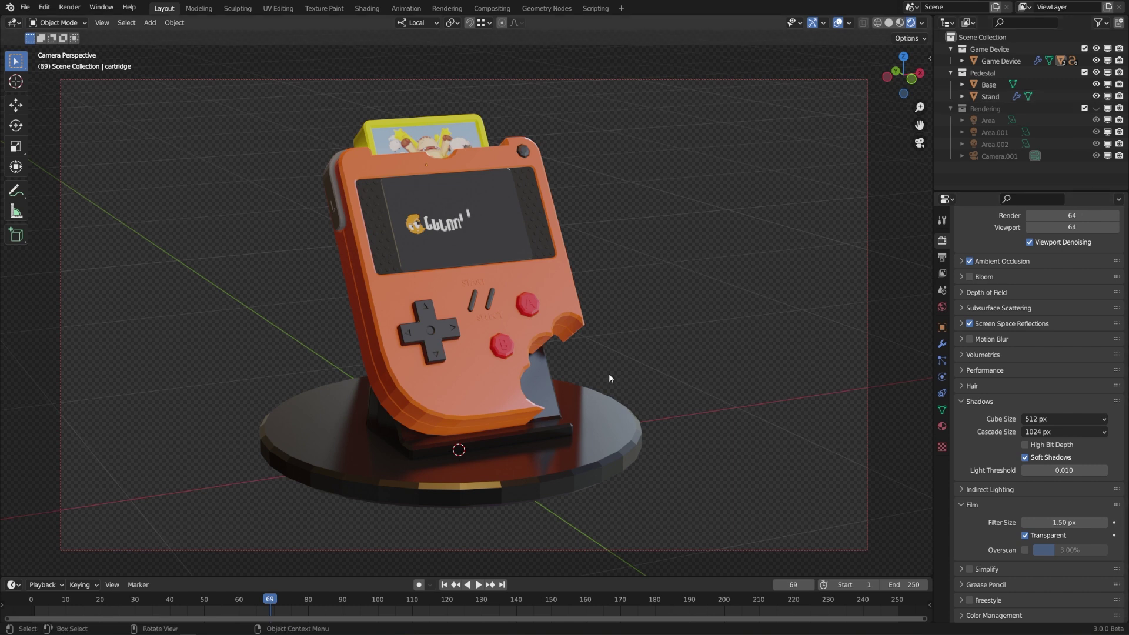
pyautogui.middleClick(629, 380)
pyautogui.scroll(3)
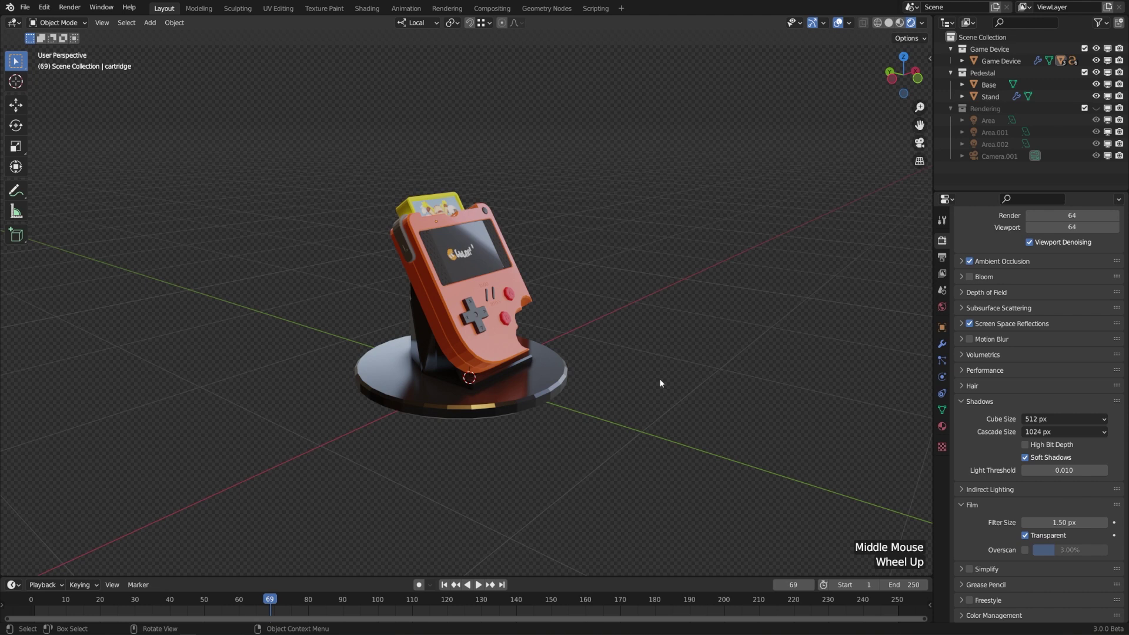